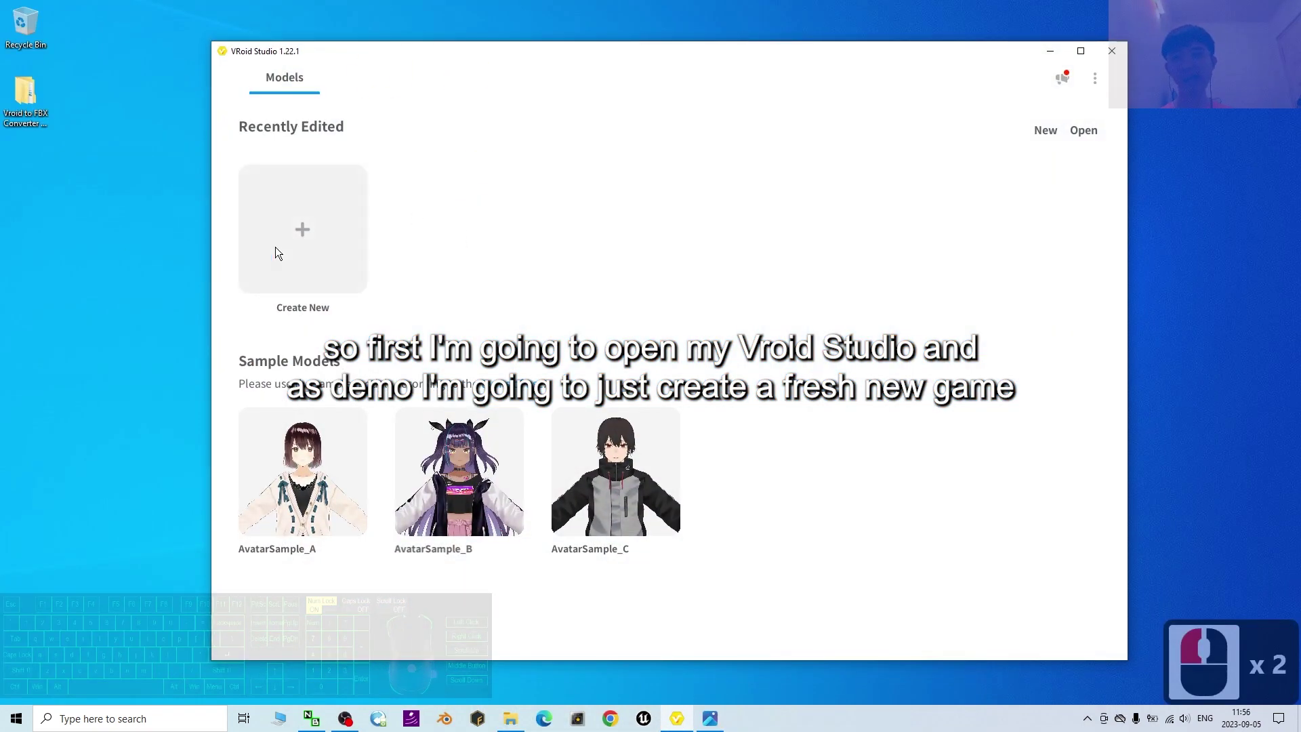
# - Start a new avatar with Create New
pyautogui.click(282, 253)
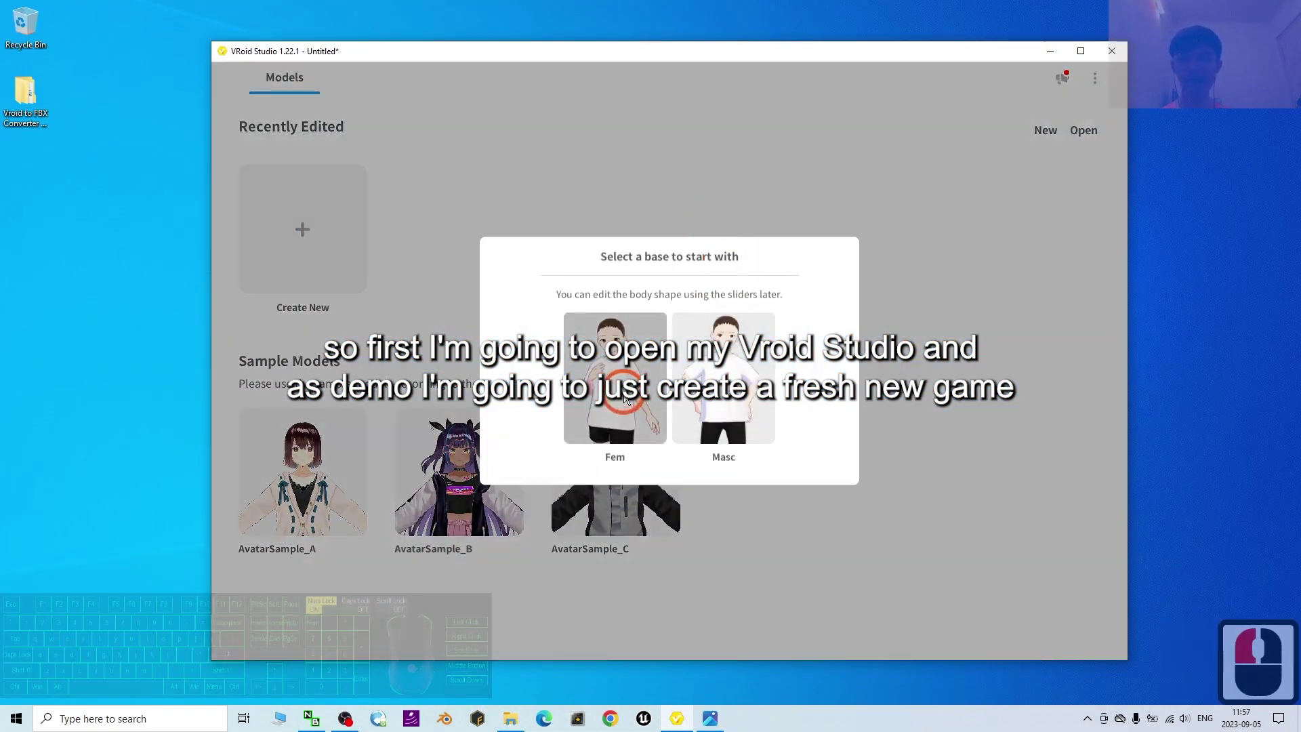
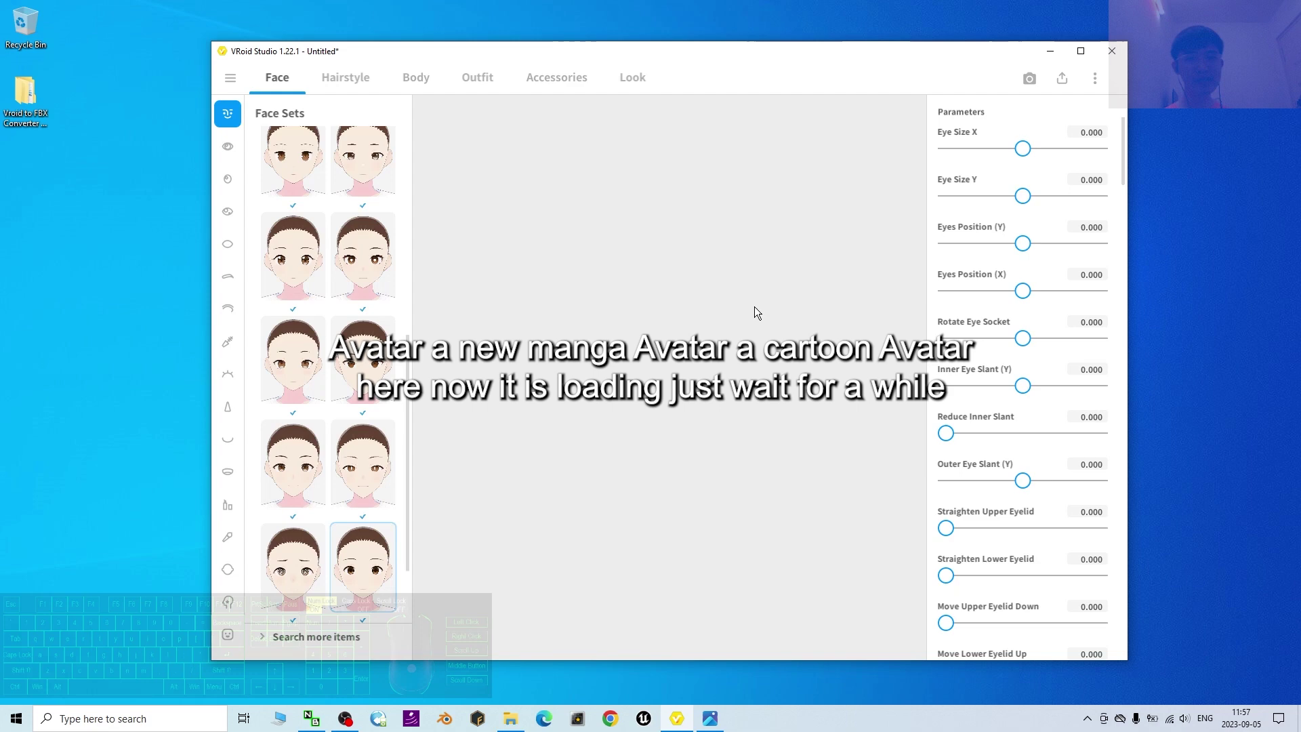
# - Style the avatar's hair and eyes, then bring up the Export as VRM option
pyautogui.moveTo(1030, 73); pyautogui.dragTo(124, 454)
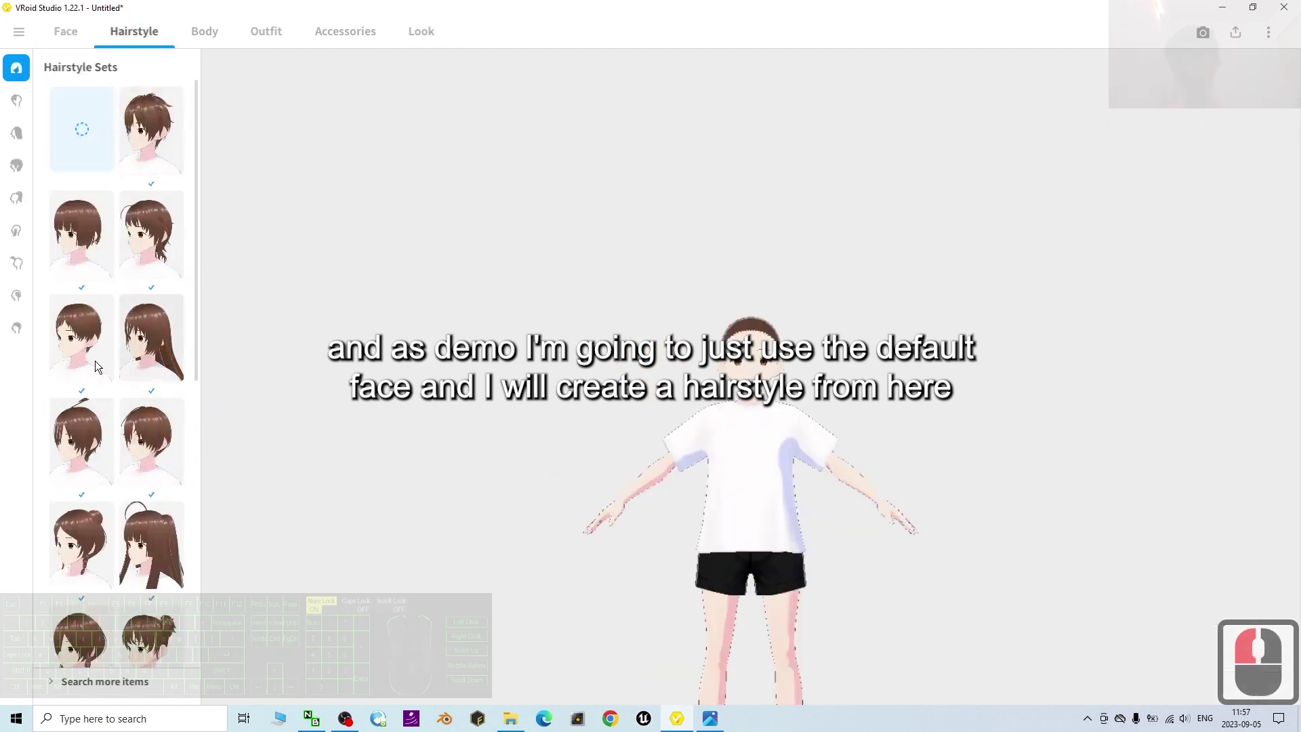
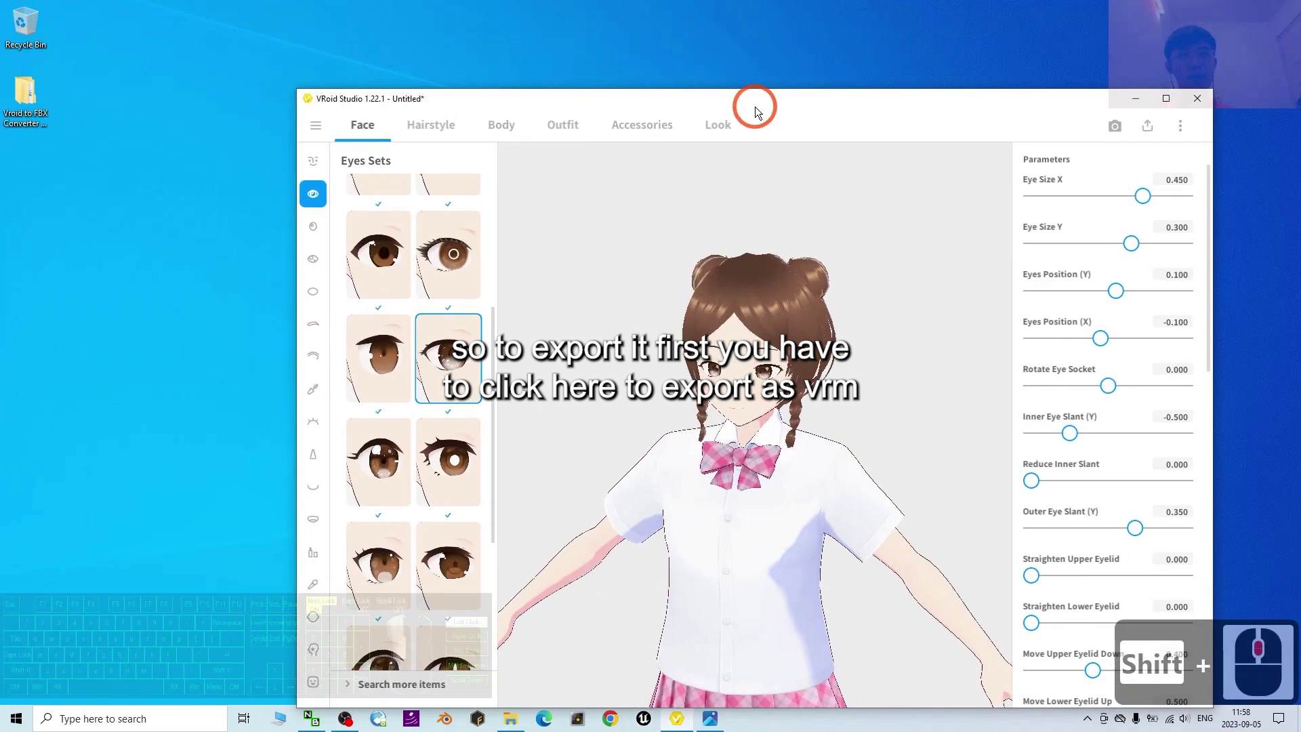
pyautogui.moveTo(732, 50); pyautogui.dragTo(1053, 94)
pyautogui.moveTo(1053, 94); pyautogui.dragTo(481, 41)
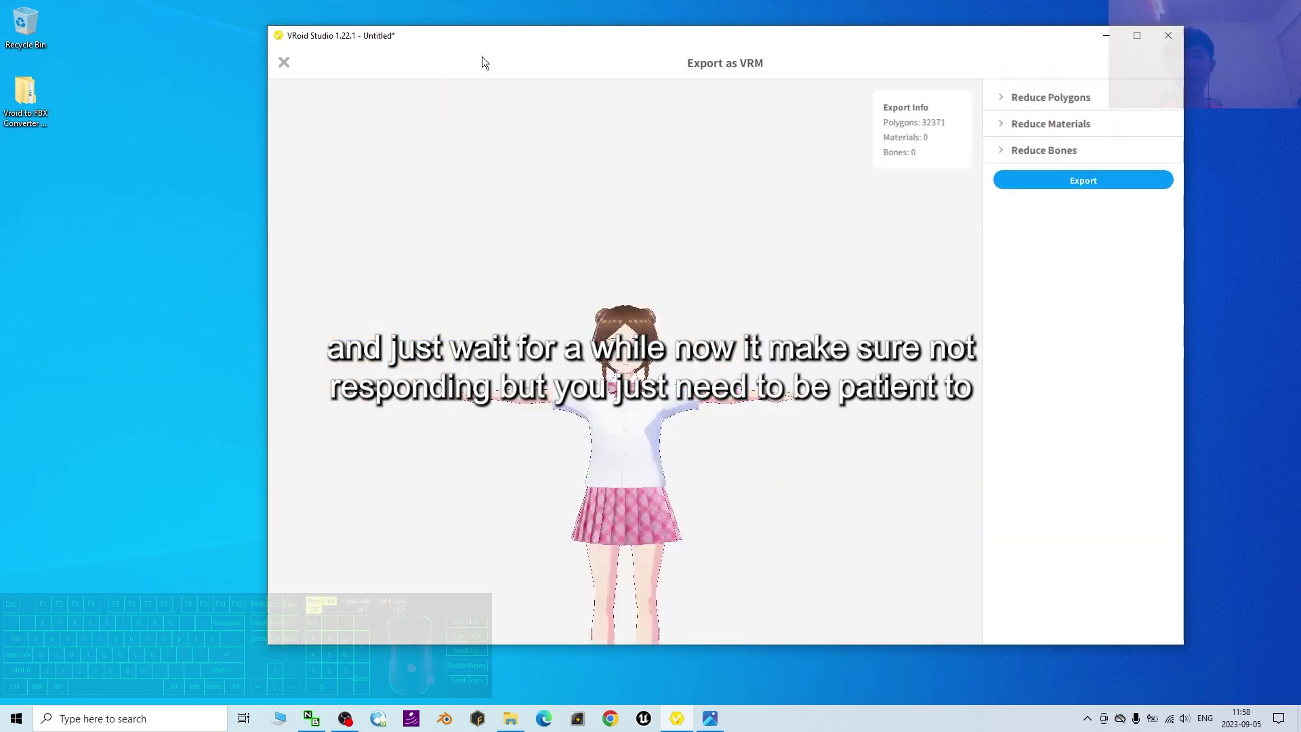
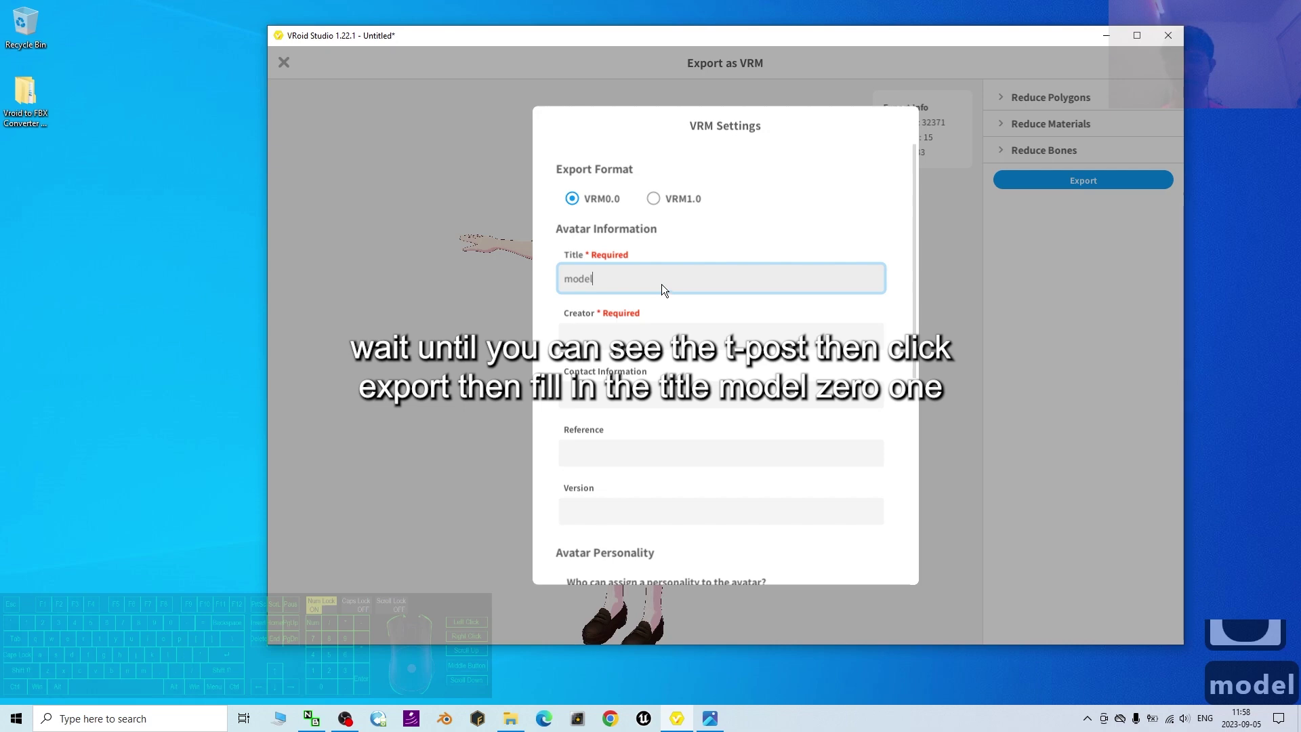
# - Enter 'freedom' as the creator in VRM Settings and confirm Export to reach the save dialog
pyautogui.click(666, 349)
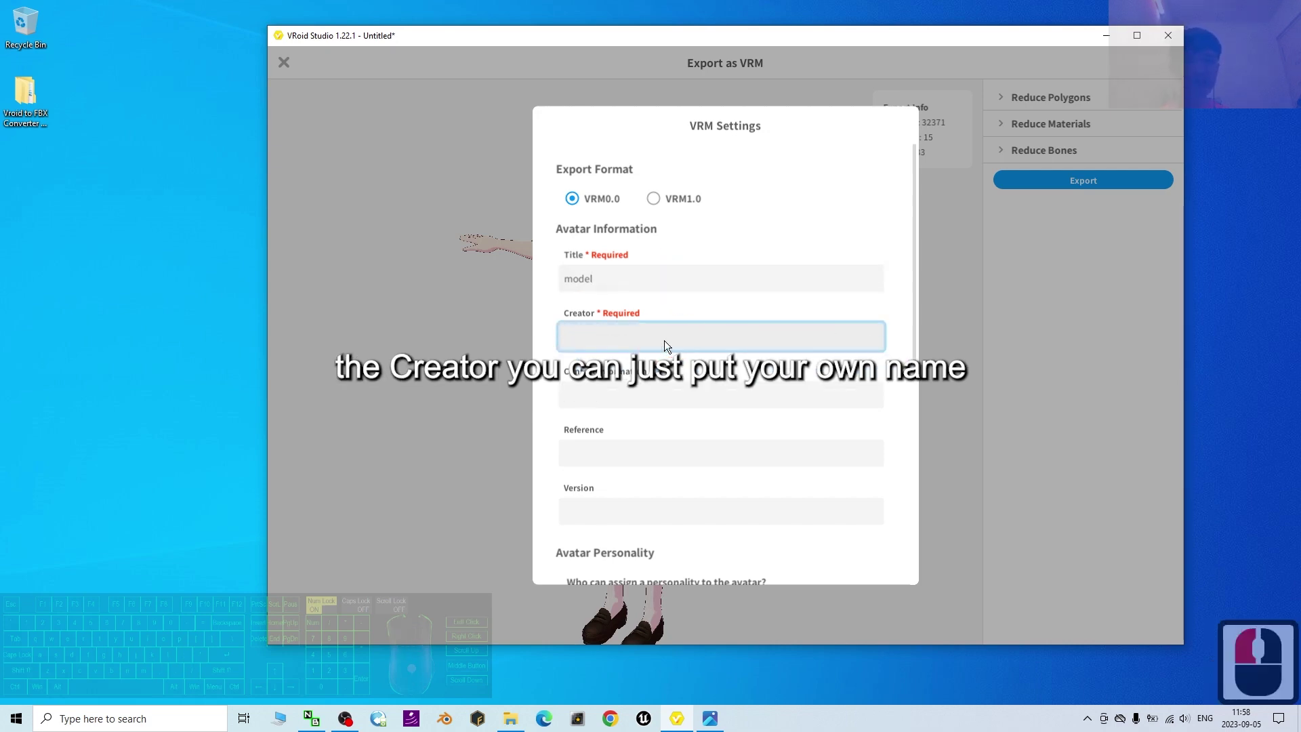
pyautogui.write('freedom')
pyautogui.scroll(-3)
pyautogui.click(722, 525)
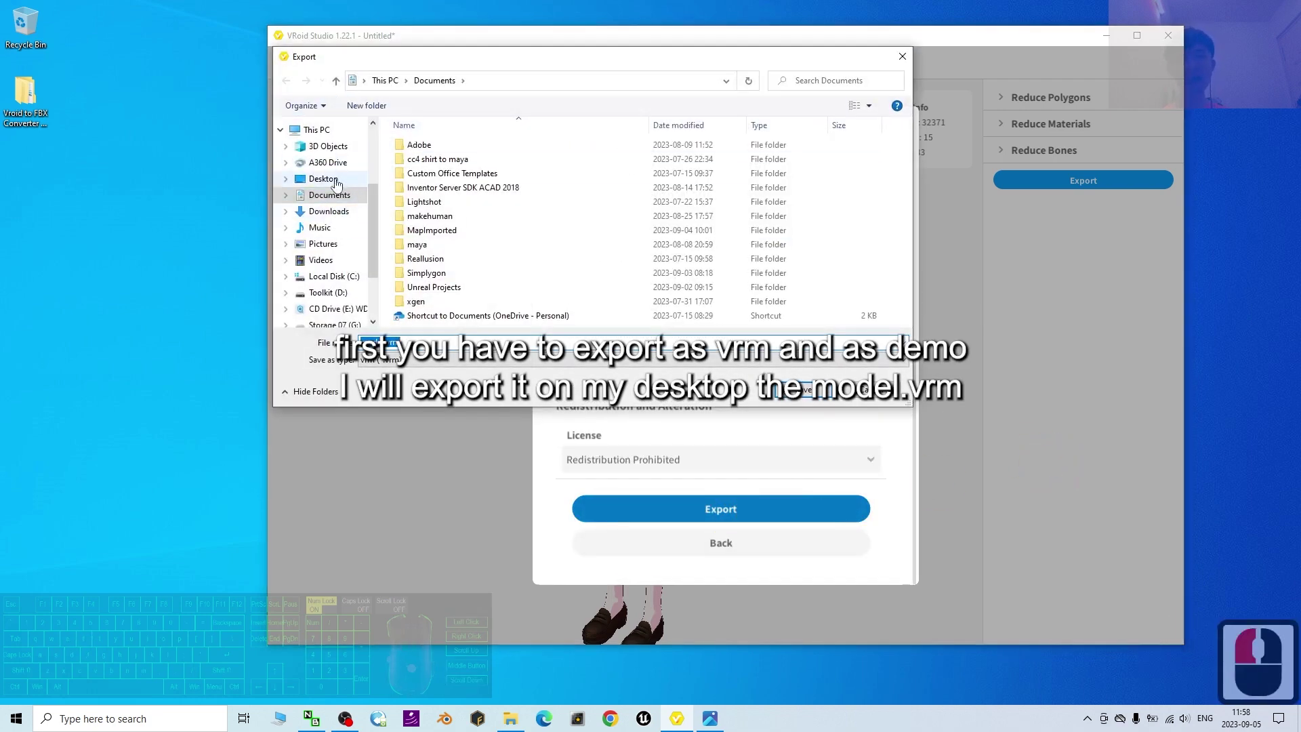
# - Save the export to the Desktop as model.vrm
pyautogui.click(330, 190)
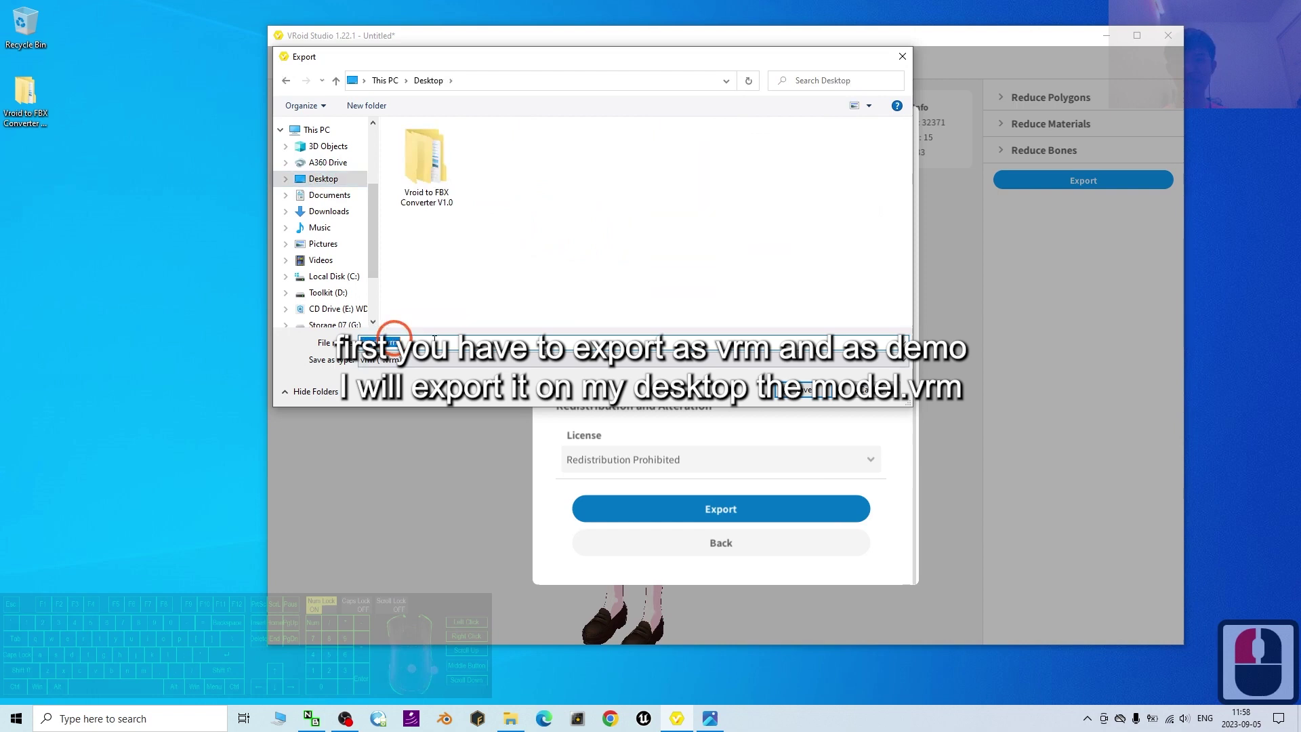
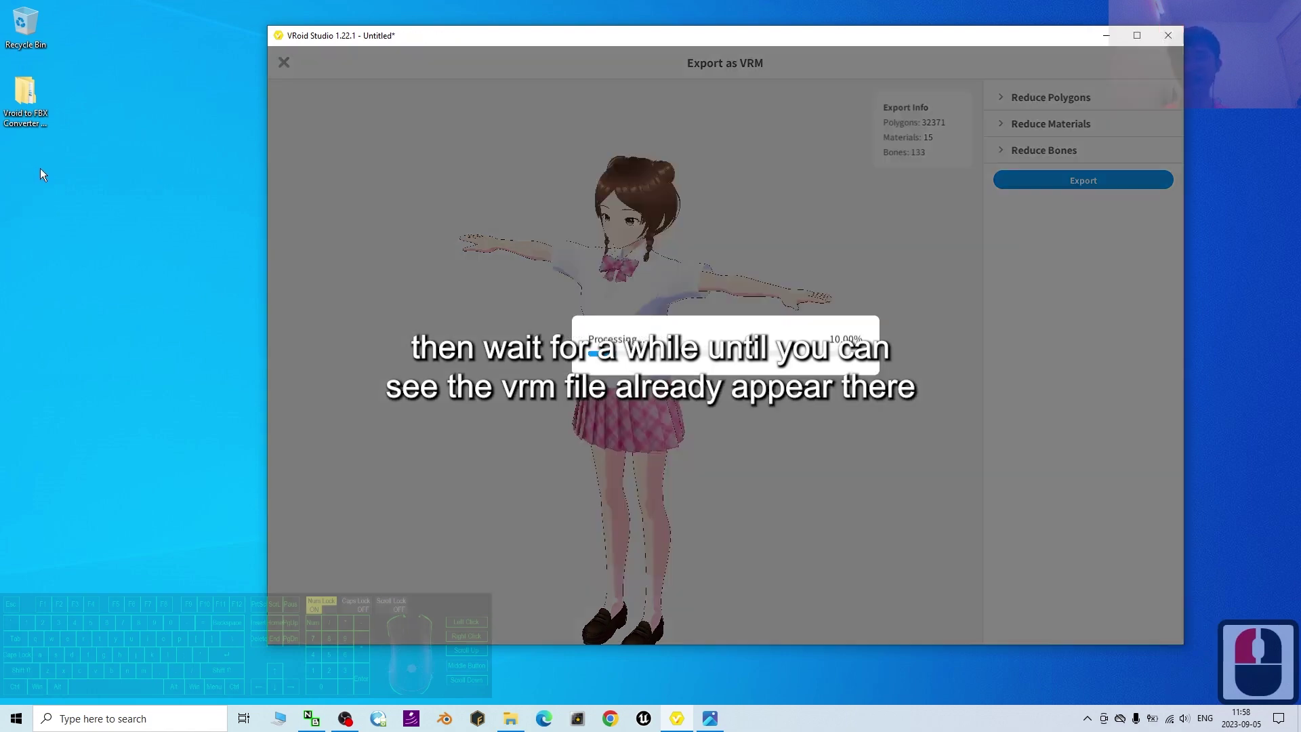
pyautogui.scroll(3)
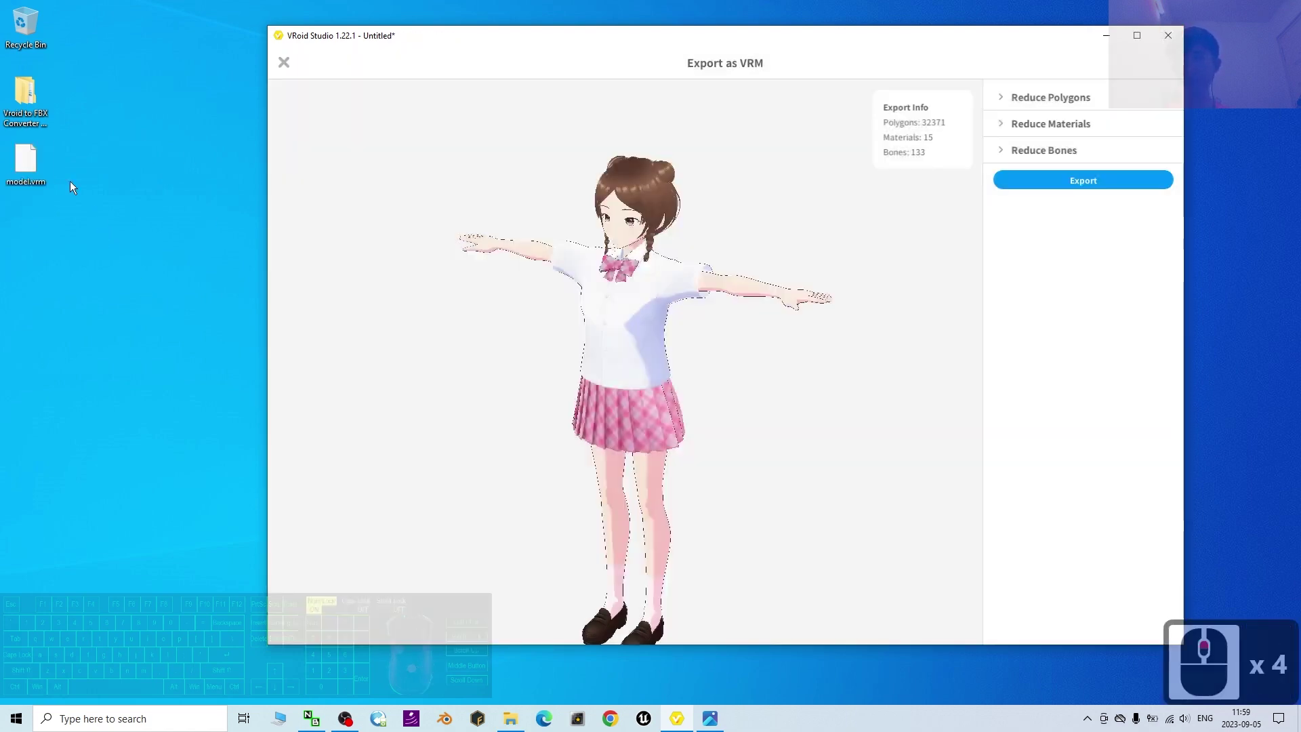
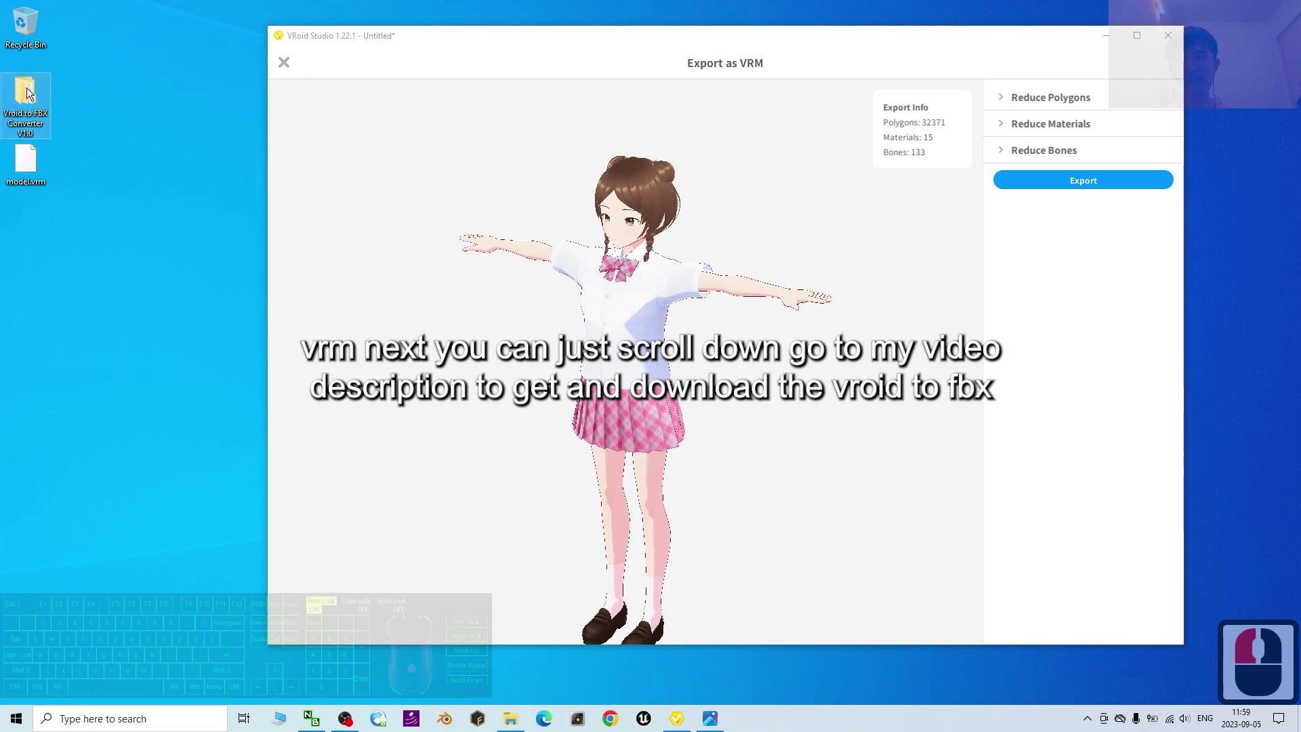
# - Open the Vroid to FBX Converter V1.0 desktop folder and centre its window
pyautogui.click(31, 94)
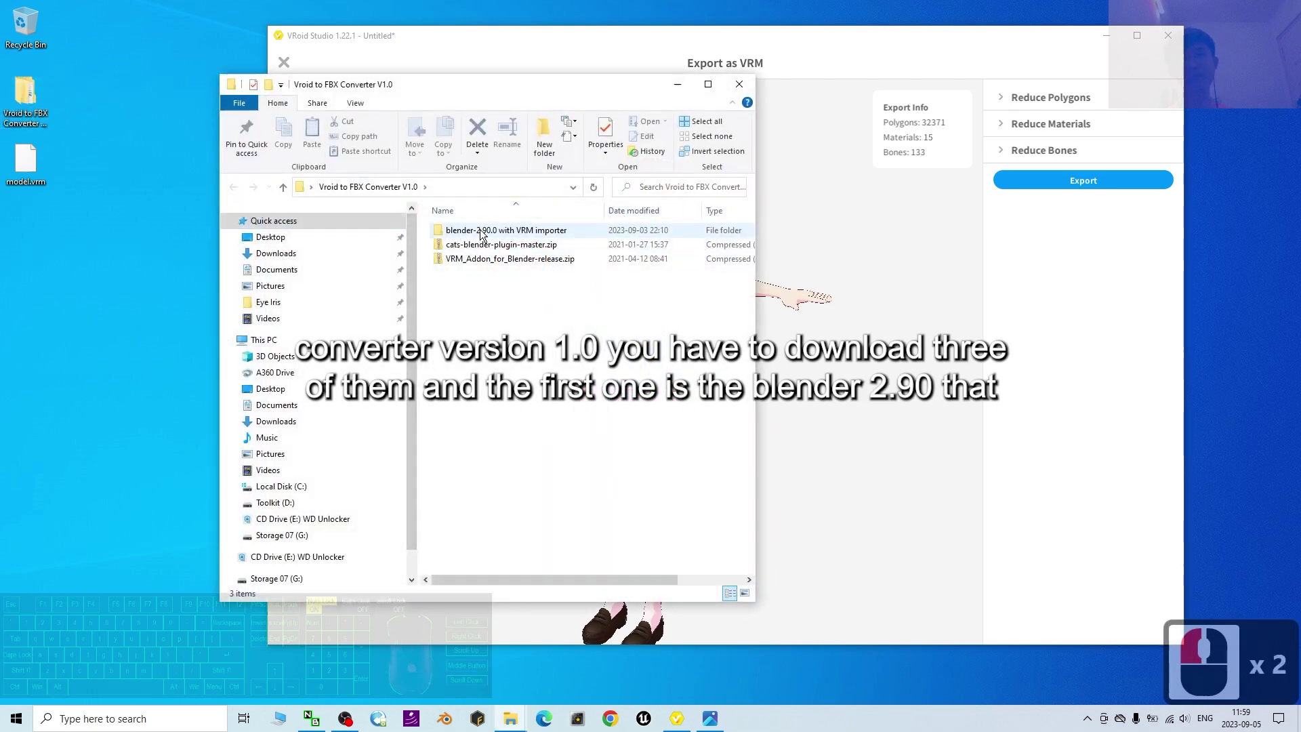
pyautogui.click(1098, 46)
pyautogui.moveTo(595, 94); pyautogui.dragTo(762, 119)
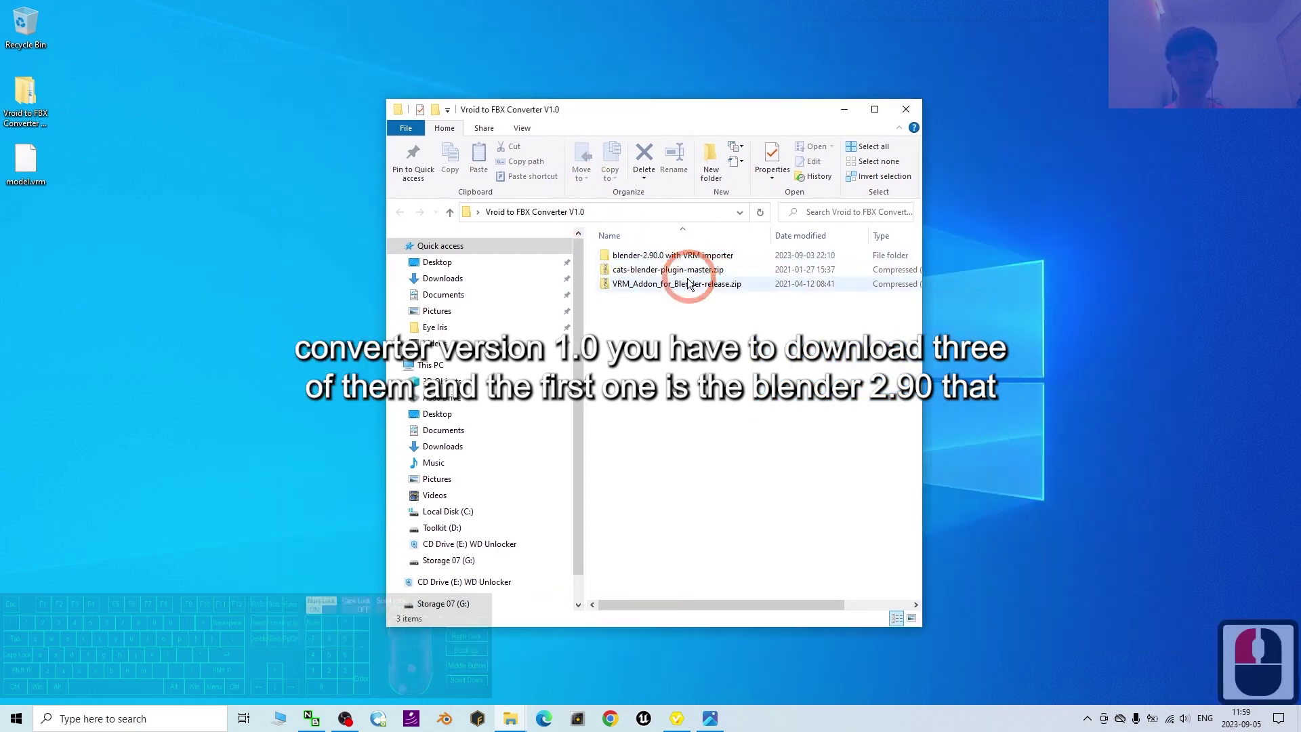
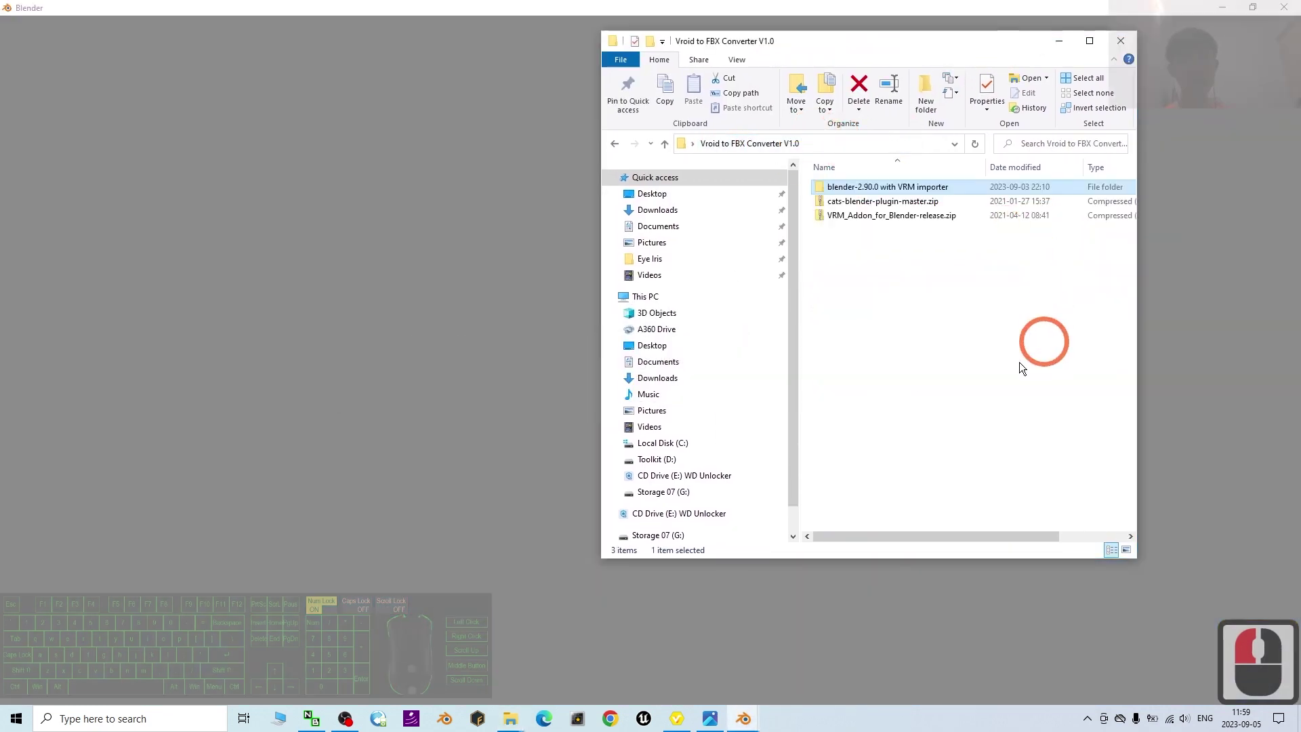
# - Locate and select cats-blender-plugin-master.zip in Blender's add-on install browser
pyautogui.moveTo(884, 229); pyautogui.dragTo(869, 280)
pyautogui.click(869, 280)
pyautogui.click(857, 210)
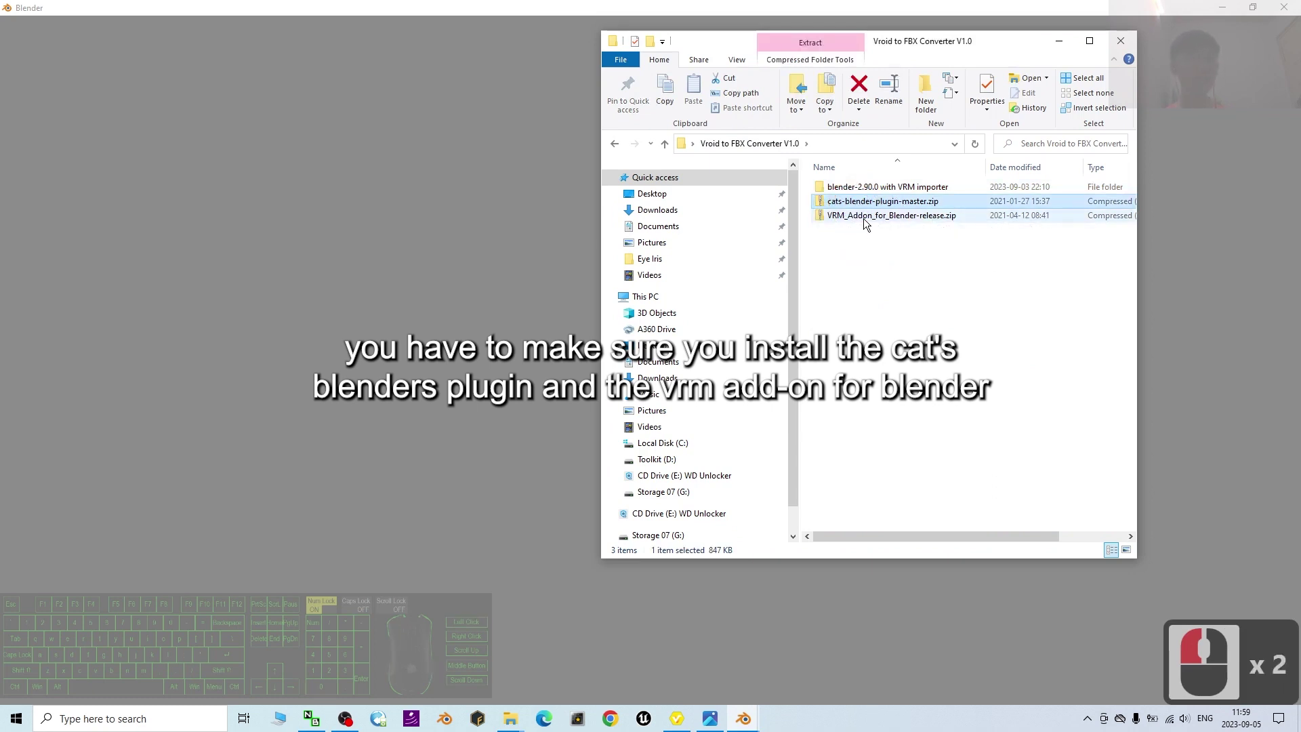
pyautogui.click(951, 284)
pyautogui.click(845, 224)
pyautogui.click(854, 205)
pyautogui.click(858, 224)
pyautogui.click(858, 213)
# - Install the archive and tick Cats Blender Plugin in the Add-ons list
pyautogui.click(432, 195)
pyautogui.moveTo(299, 305); pyautogui.dragTo(445, 246)
pyautogui.click(442, 244)
pyautogui.click(170, 153)
pyautogui.scroll(3)
pyautogui.scroll(3)
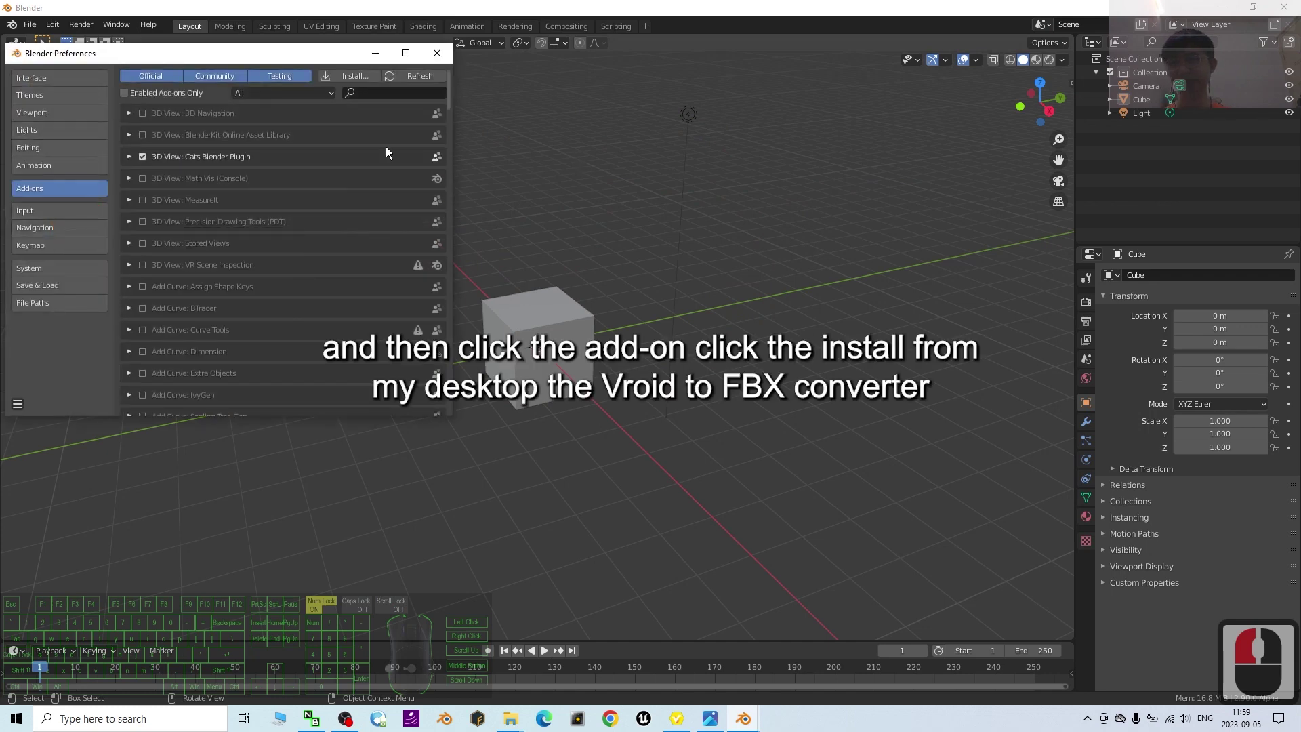
# - Start another add-on install and browse to Desktop/Vroid to FBX Converter V1.0
pyautogui.click(40, 194)
pyautogui.click(359, 86)
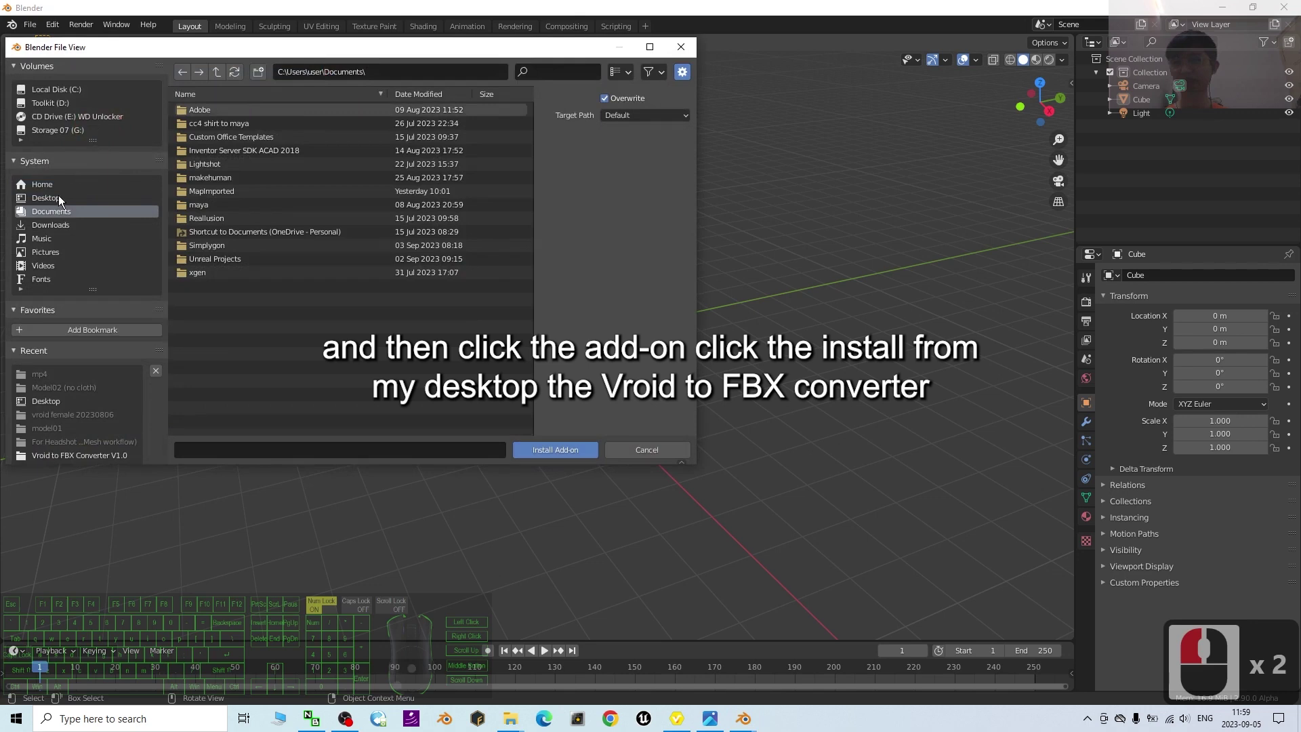
pyautogui.moveTo(64, 204); pyautogui.dragTo(220, 115)
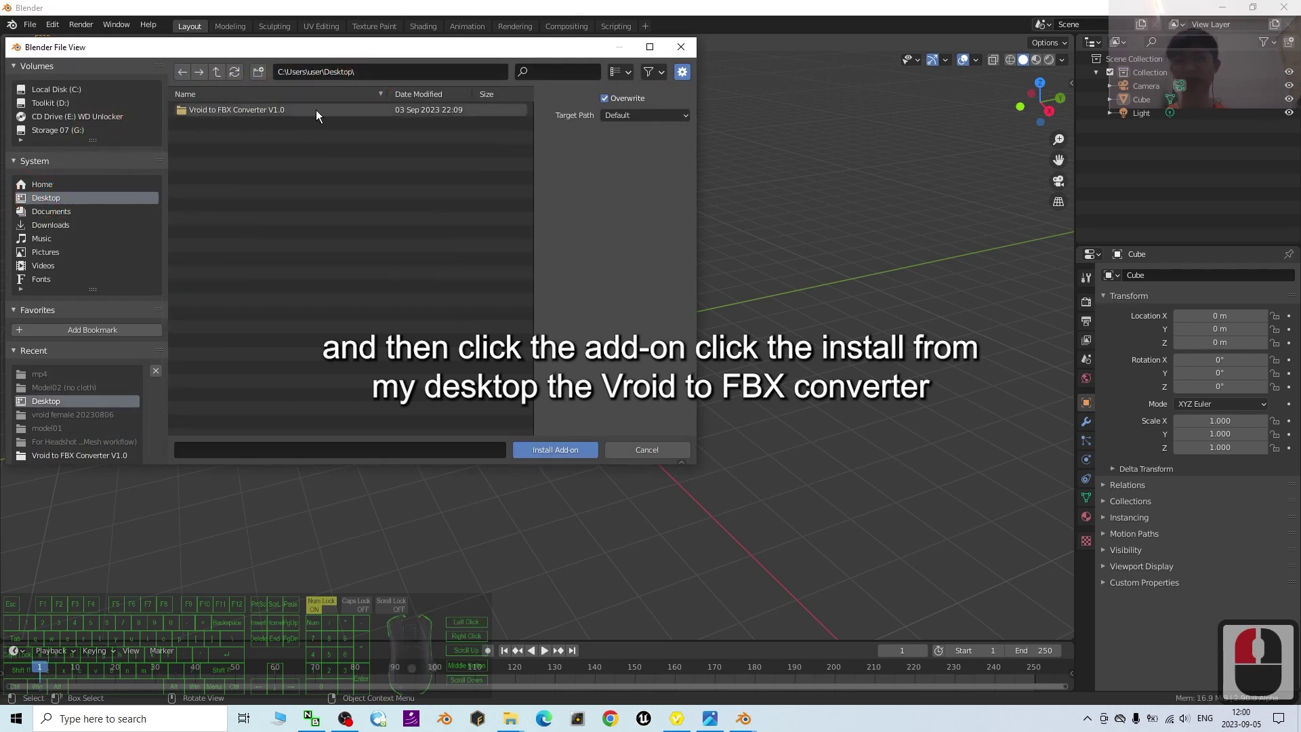
pyautogui.click(256, 112)
pyautogui.doubleClick(251, 117)
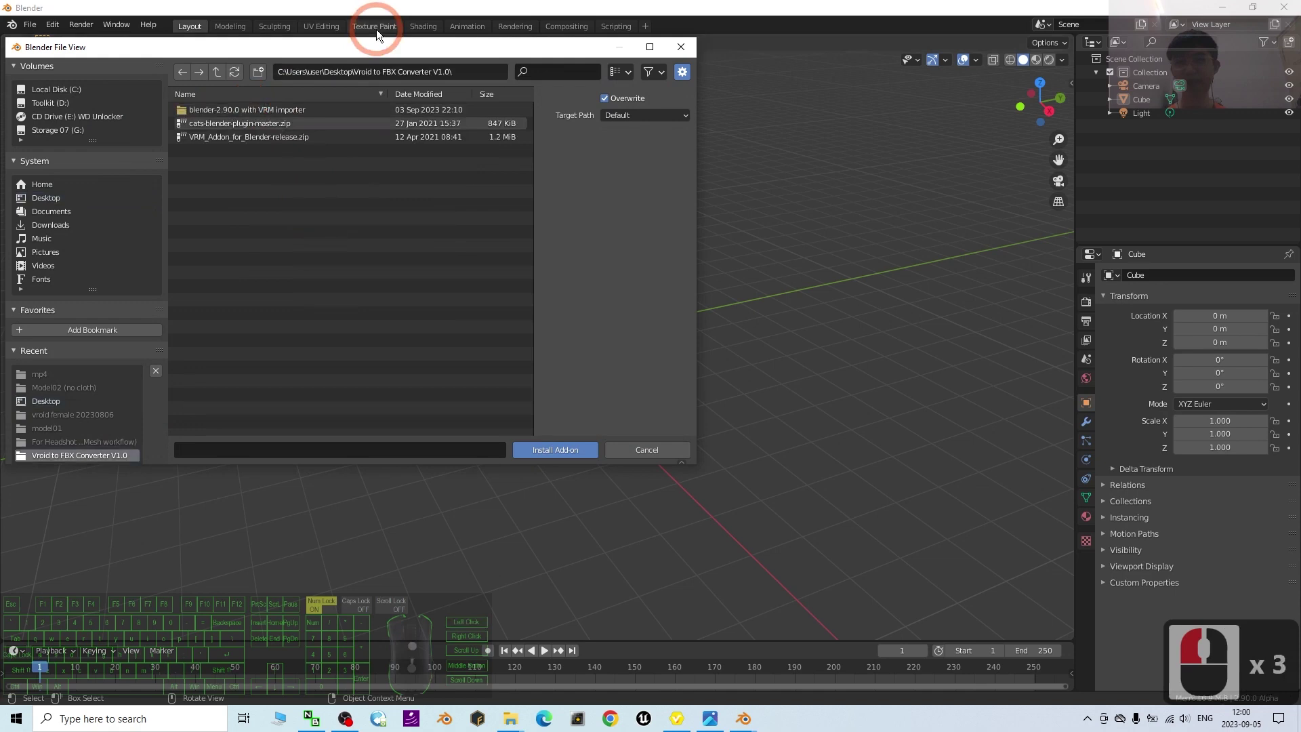
pyautogui.moveTo(369, 57); pyautogui.dragTo(539, 139)
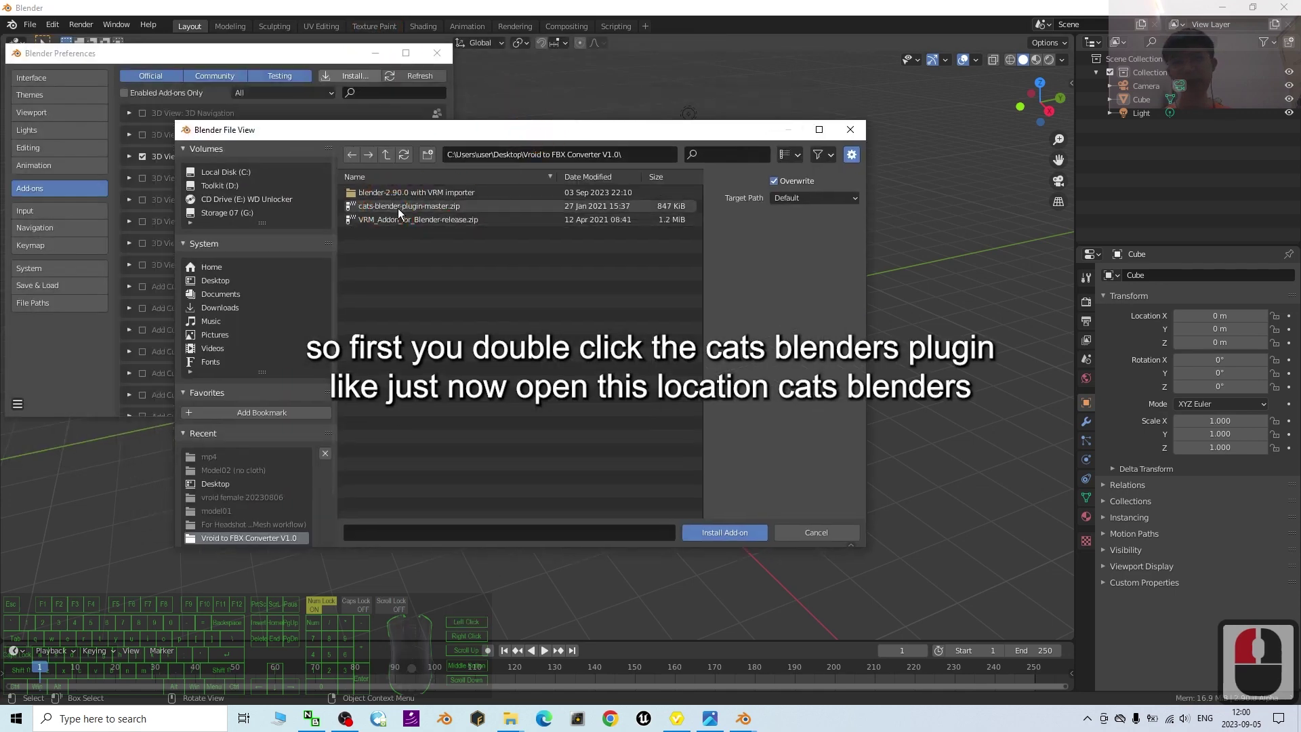
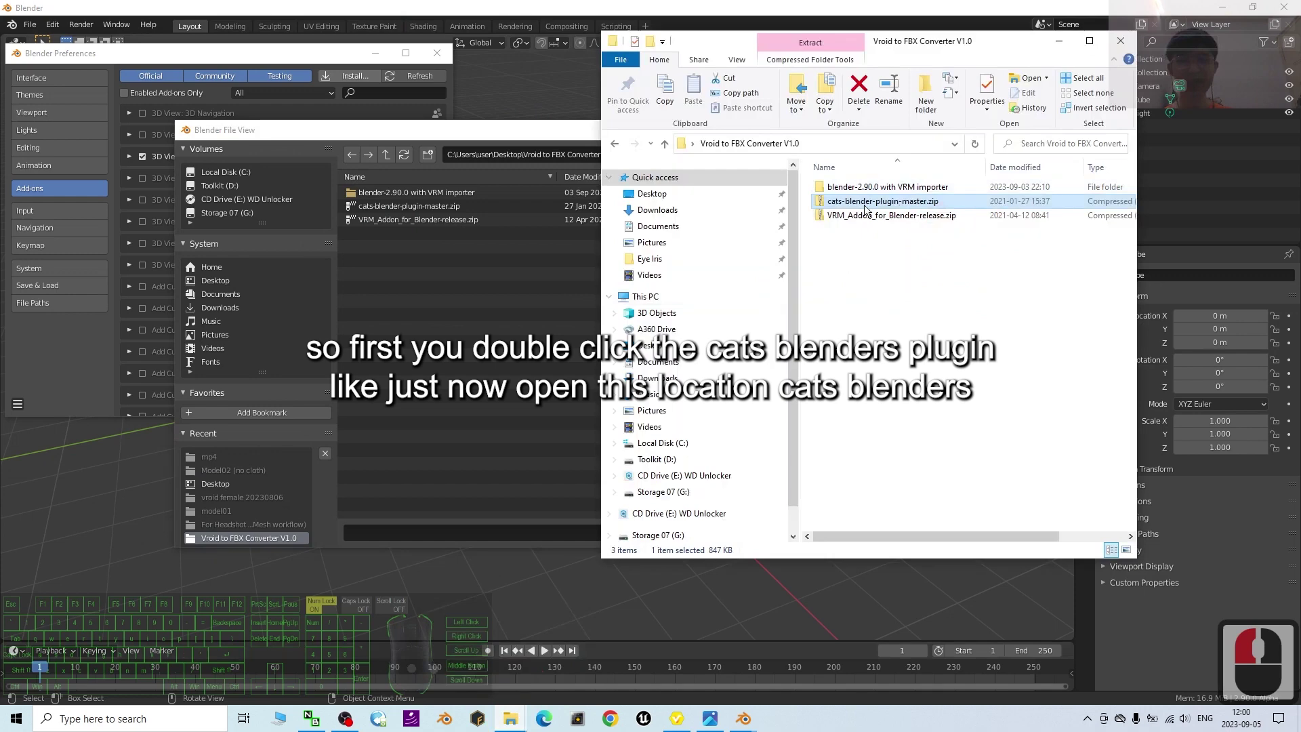
# - Install cats-blender-plugin-master.zip and enable Cats Blender Plugin
pyautogui.click(927, 284)
pyautogui.scroll(-3)
pyautogui.click(450, 300)
pyautogui.doubleClick(439, 214)
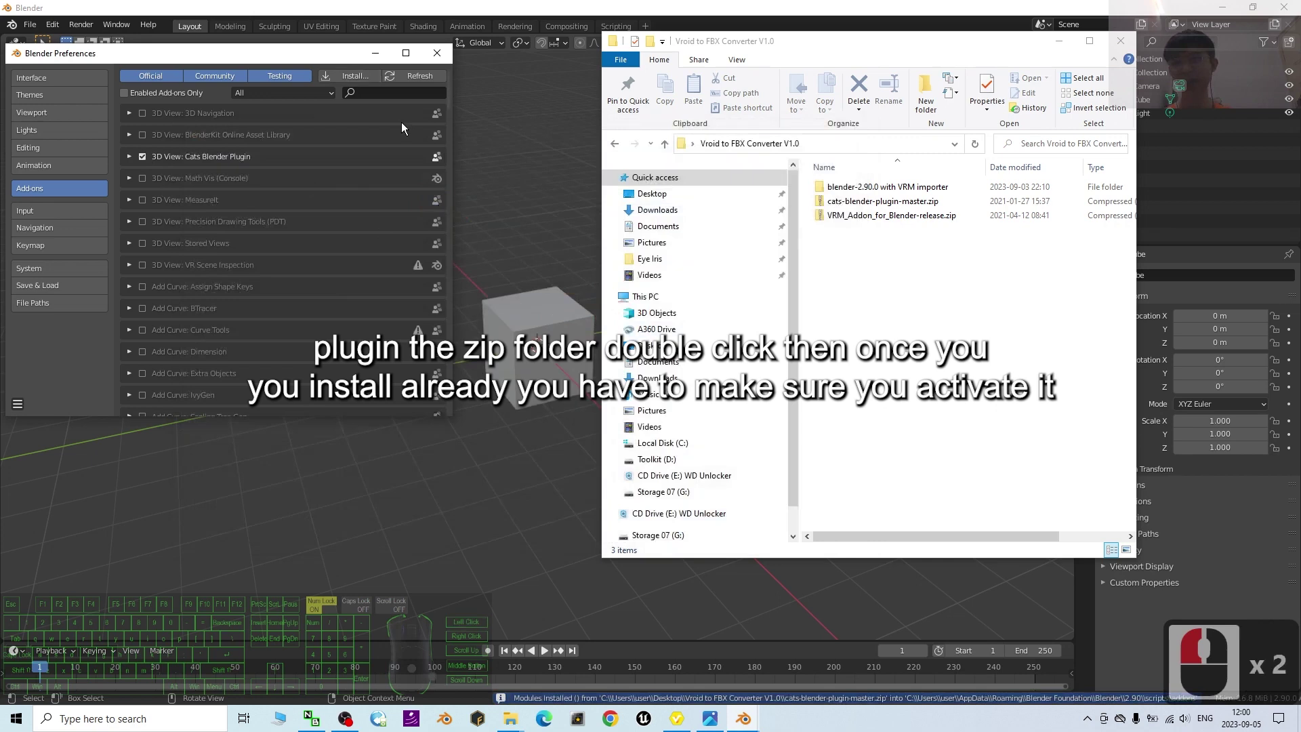
pyautogui.click(145, 163)
pyautogui.click(146, 163)
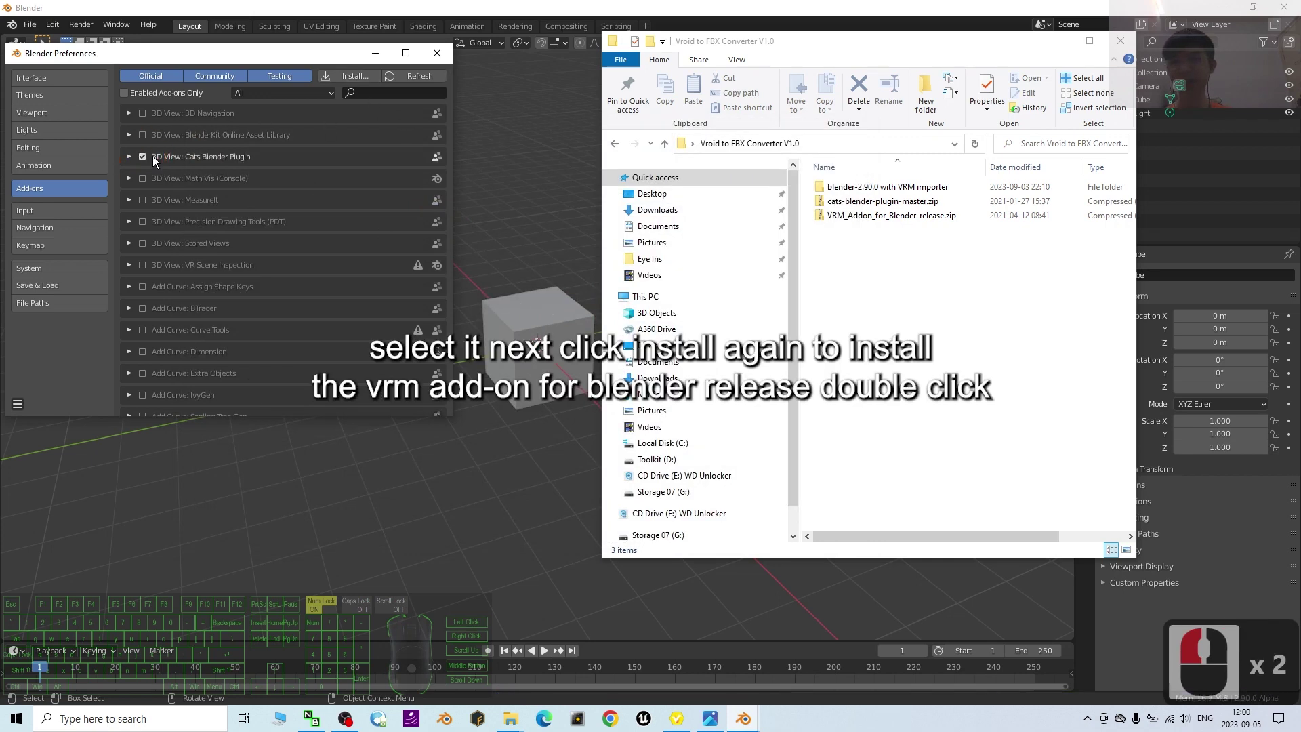
# - Install VRM_Addon_for_Blender-release.zip and filter add-ons by 'vrm' to confirm Import-Export: VRM format is enabled
pyautogui.click(372, 79)
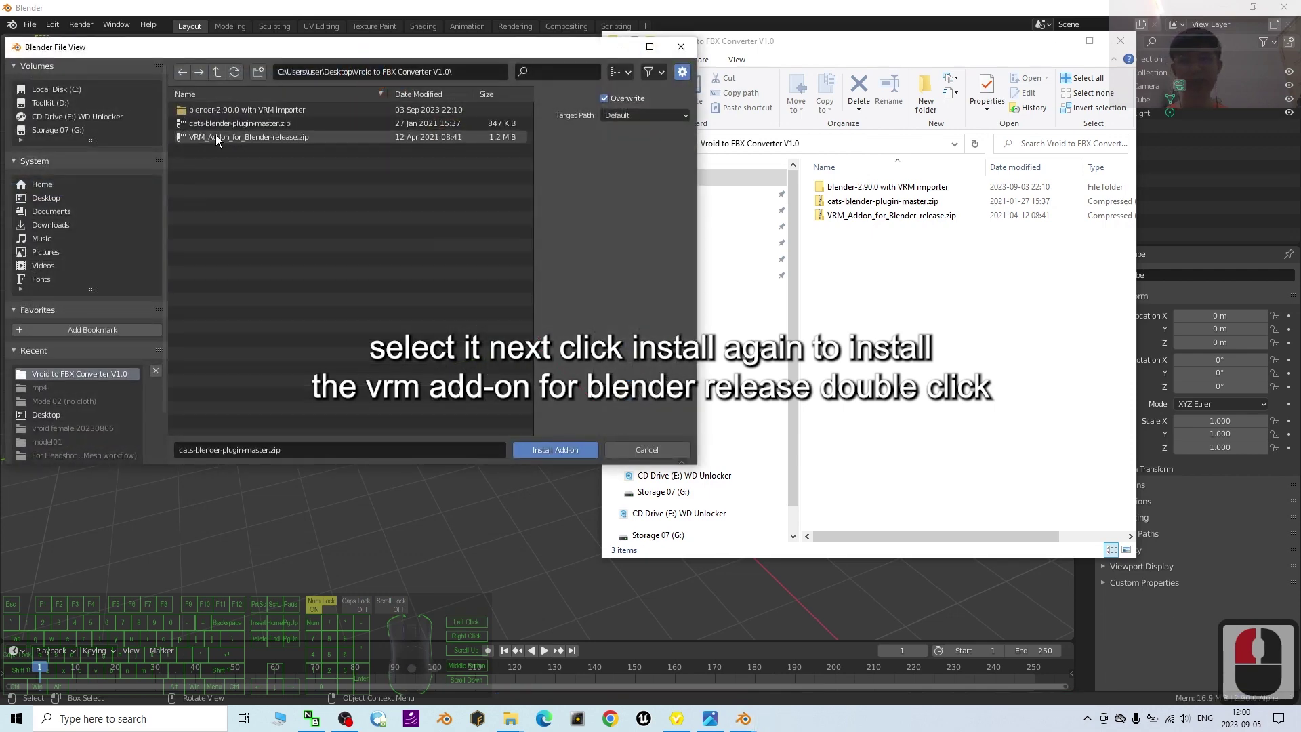
pyautogui.doubleClick(218, 145)
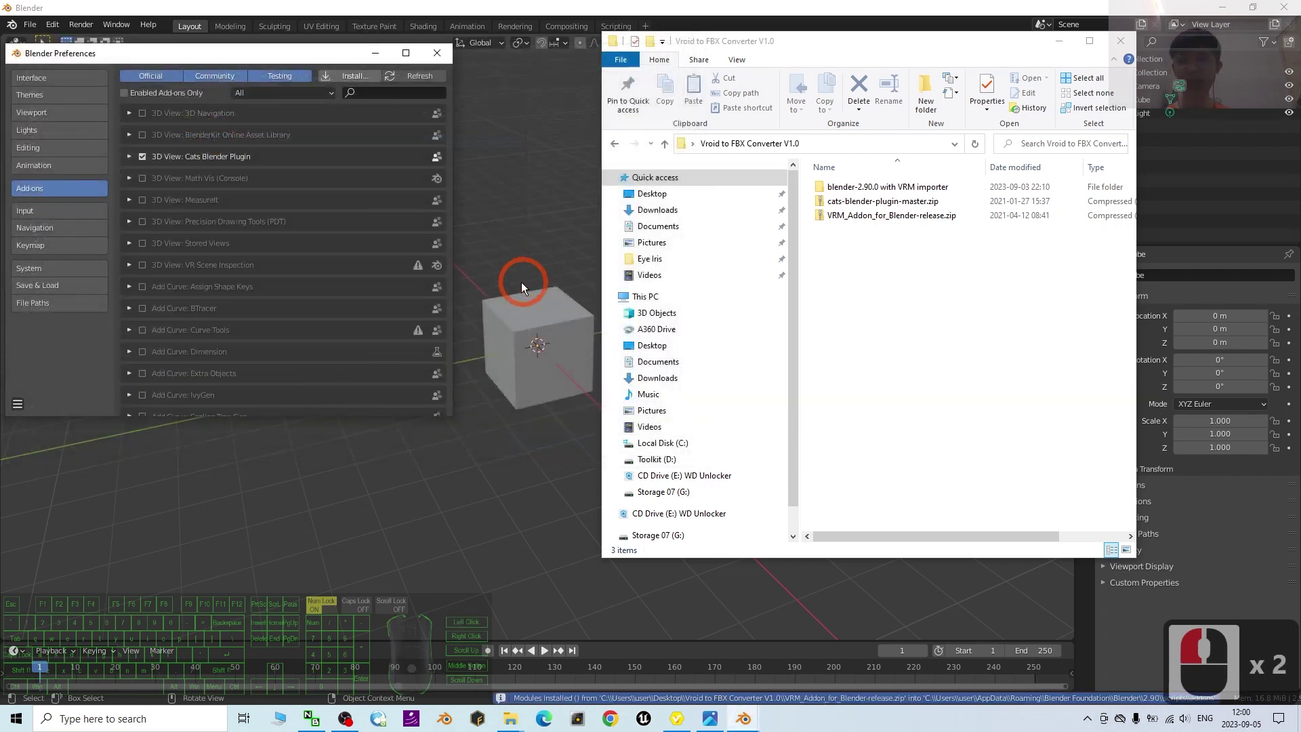
pyautogui.click(405, 106)
pyautogui.click(405, 94)
pyautogui.write('vrm')
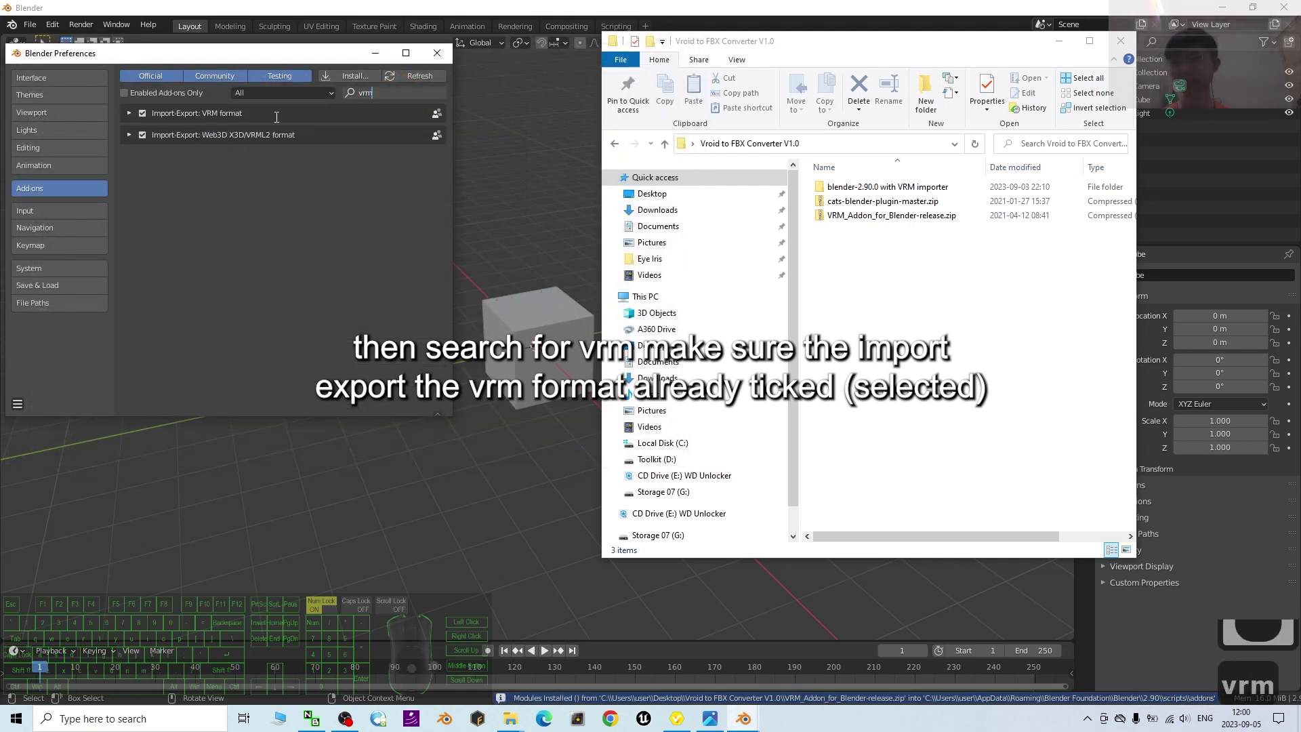
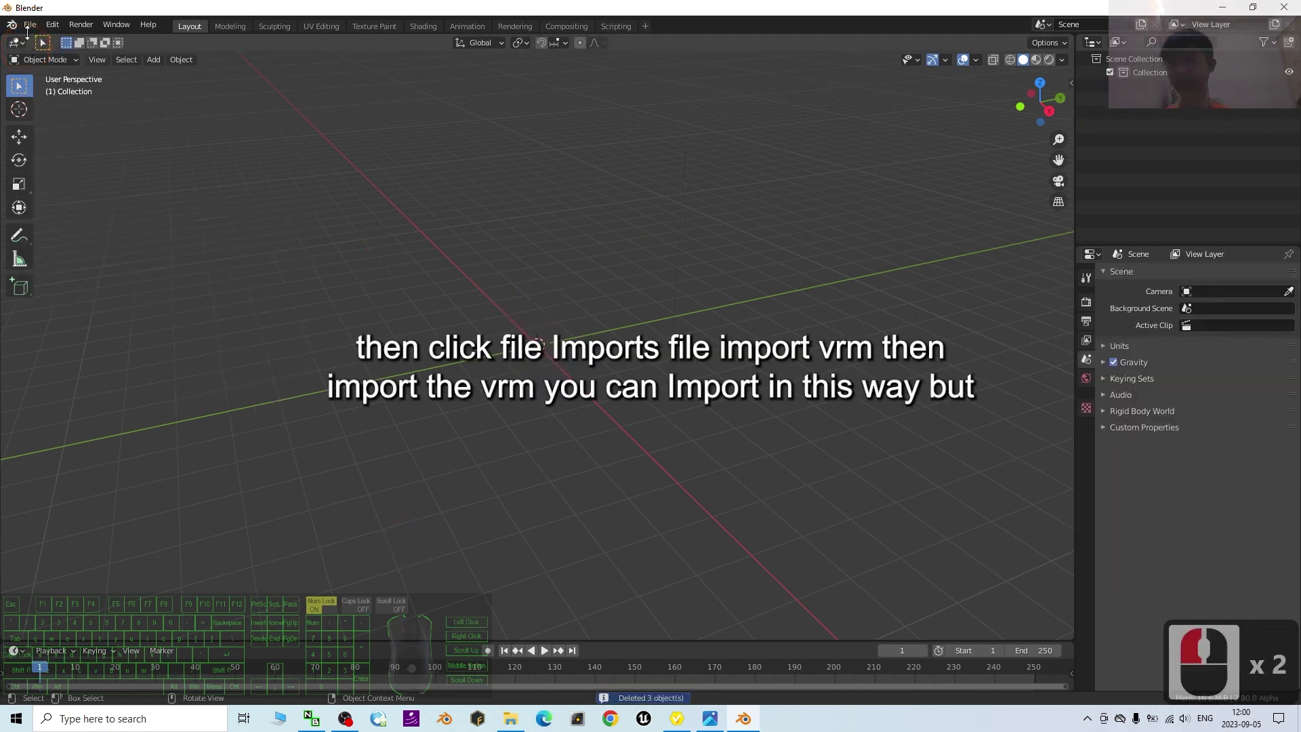
# - Browse File > Import > VRM to the Desktop where model.vrm is shown
pyautogui.click(30, 31)
pyautogui.click(78, 212)
pyautogui.click(217, 351)
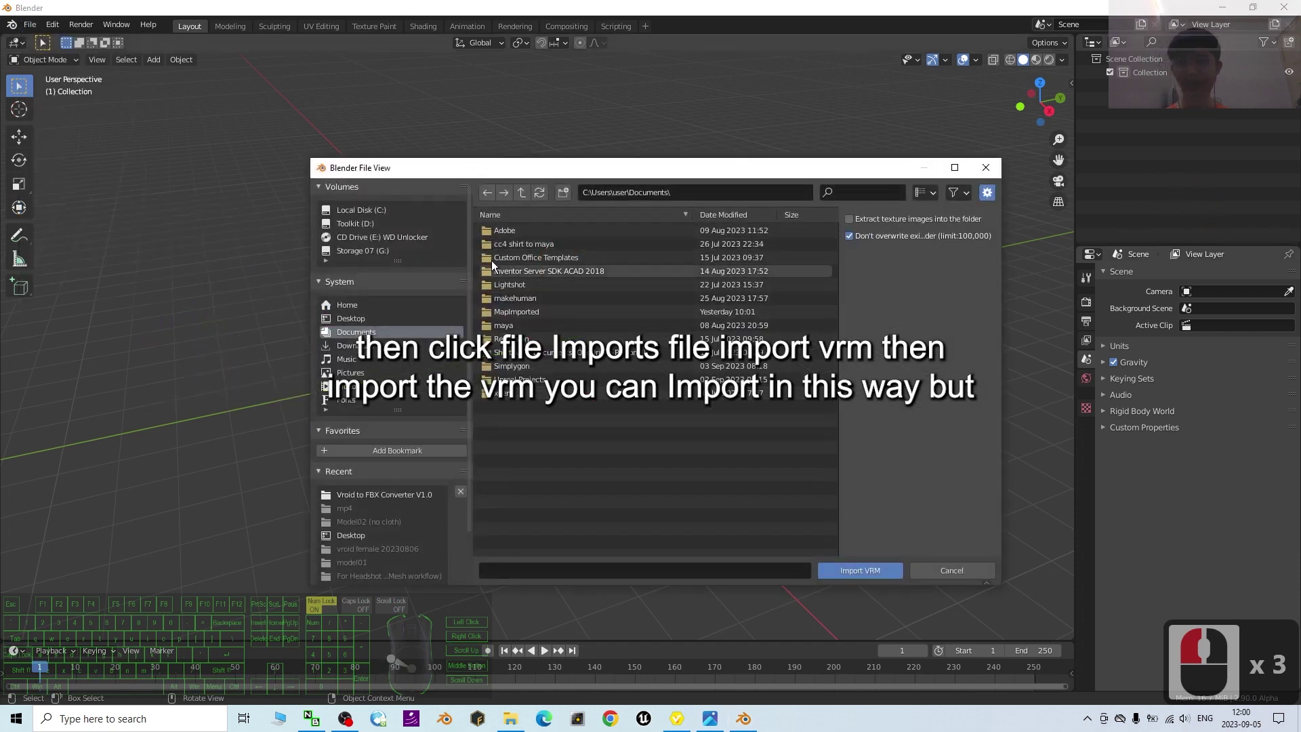
pyautogui.click(341, 328)
pyautogui.moveTo(582, 299); pyautogui.dragTo(522, 252)
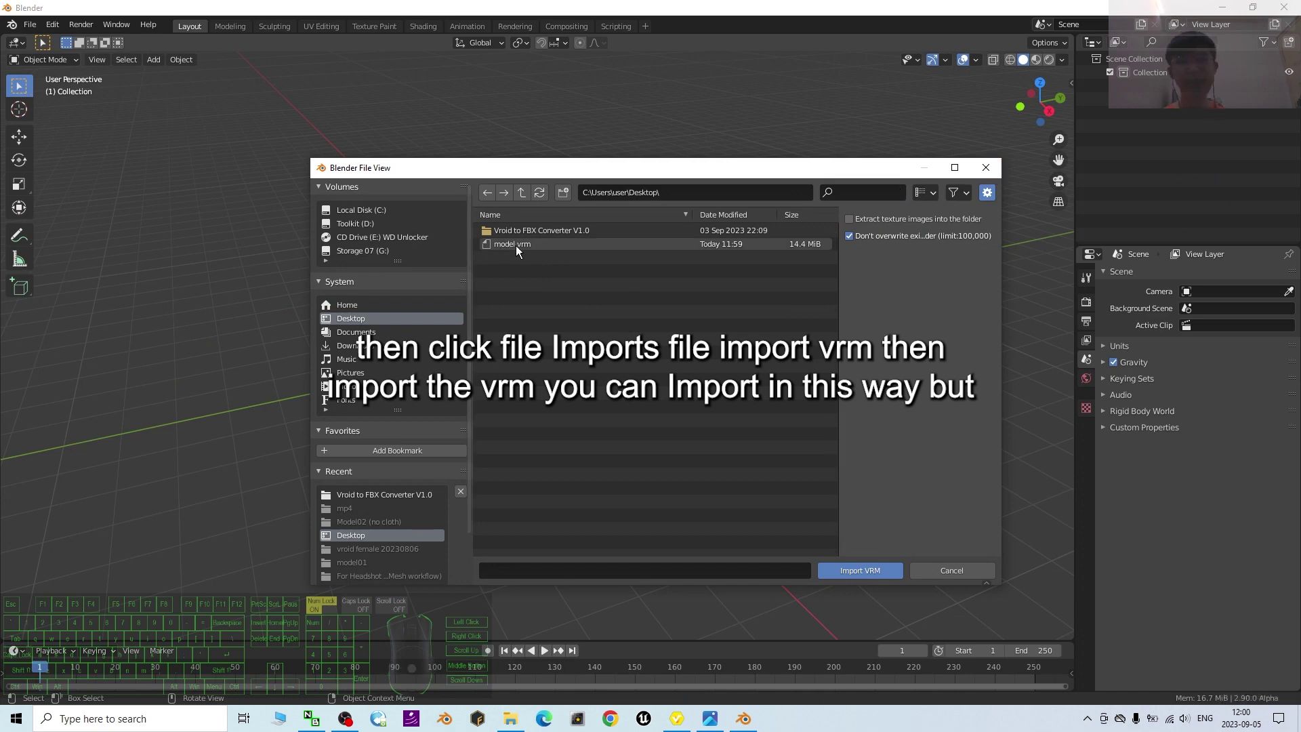
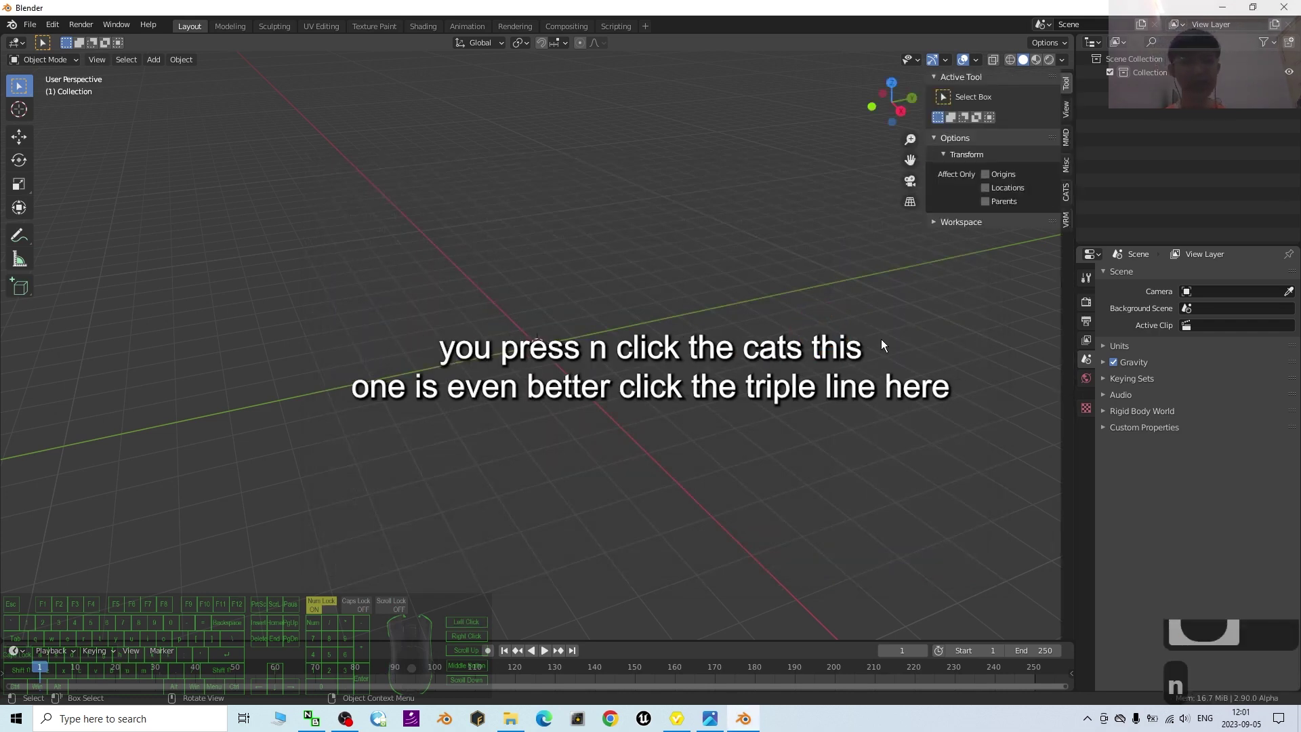
# - Show the CATS sidebar panel and its Import Model format choices
pyautogui.click(1070, 230)
pyautogui.click(1073, 194)
pyautogui.click(1076, 200)
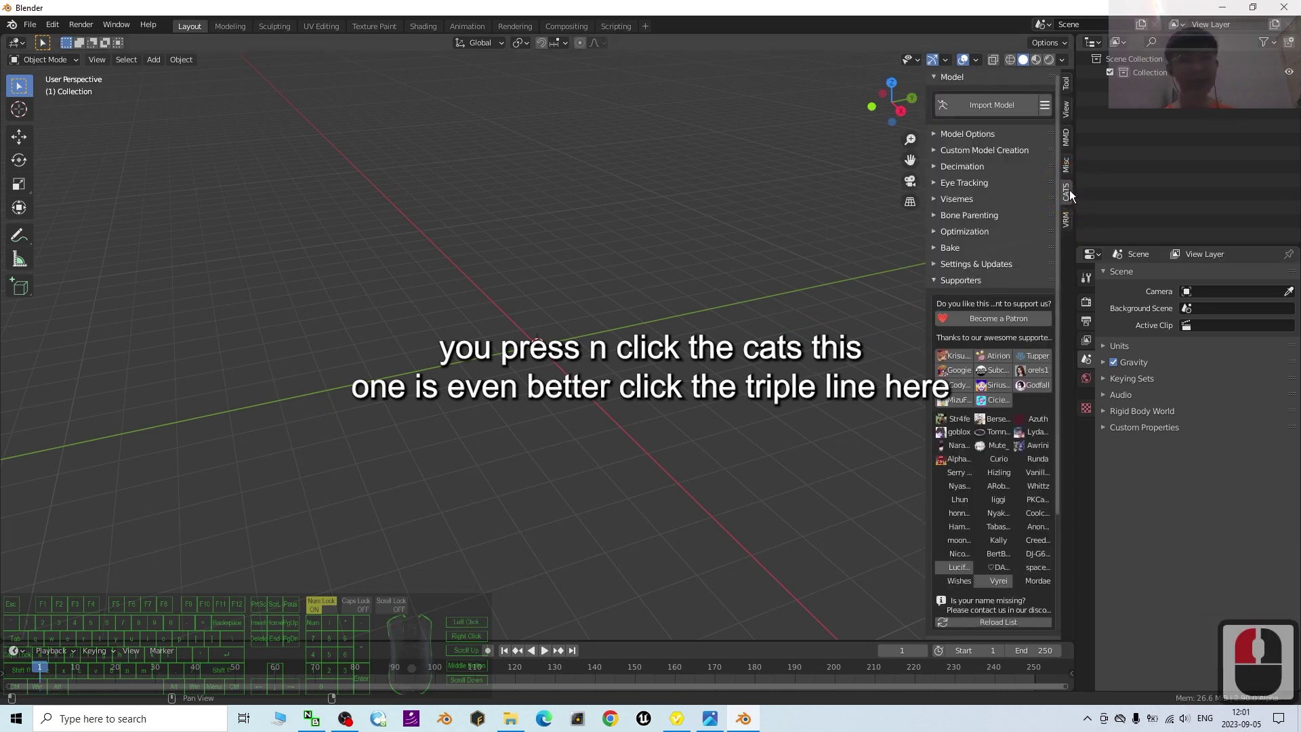
pyautogui.click(1075, 197)
# - Choose VRM as the import format and confirm with OK
pyautogui.click(1050, 114)
pyautogui.click(1051, 109)
pyautogui.click(1051, 108)
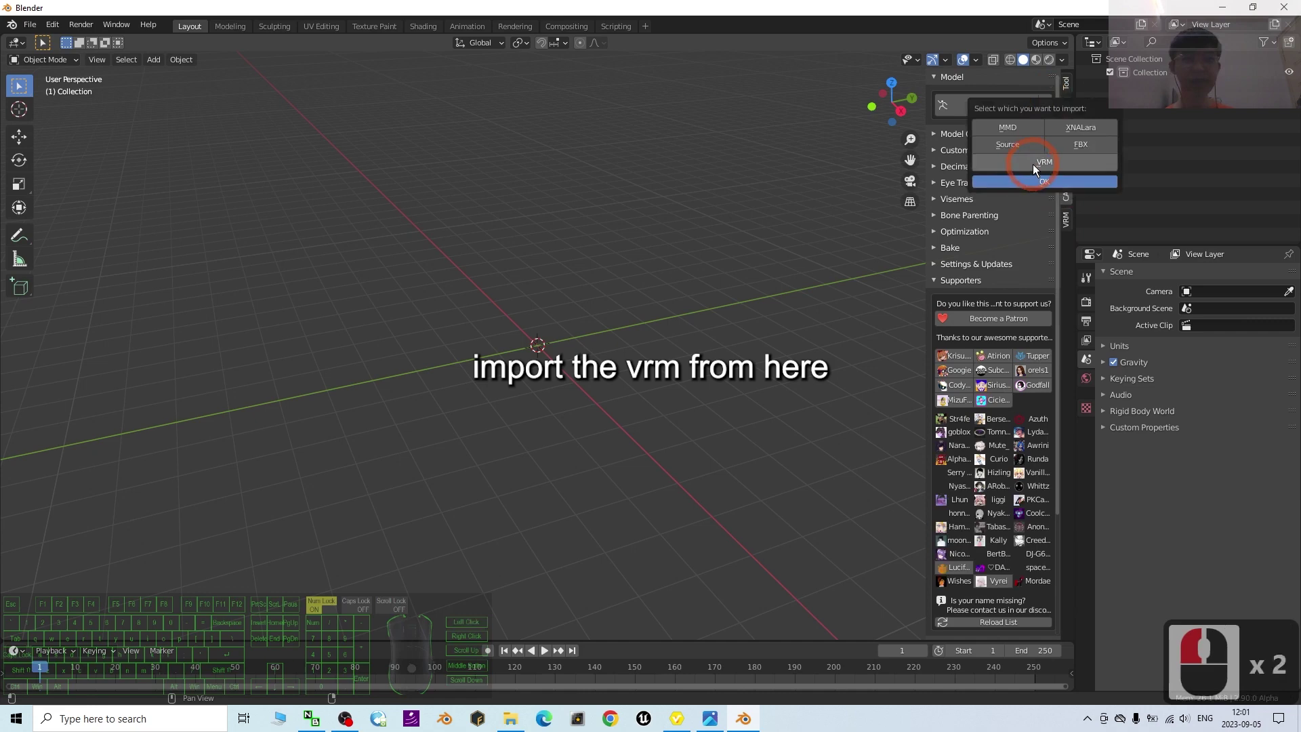
pyautogui.click(1034, 173)
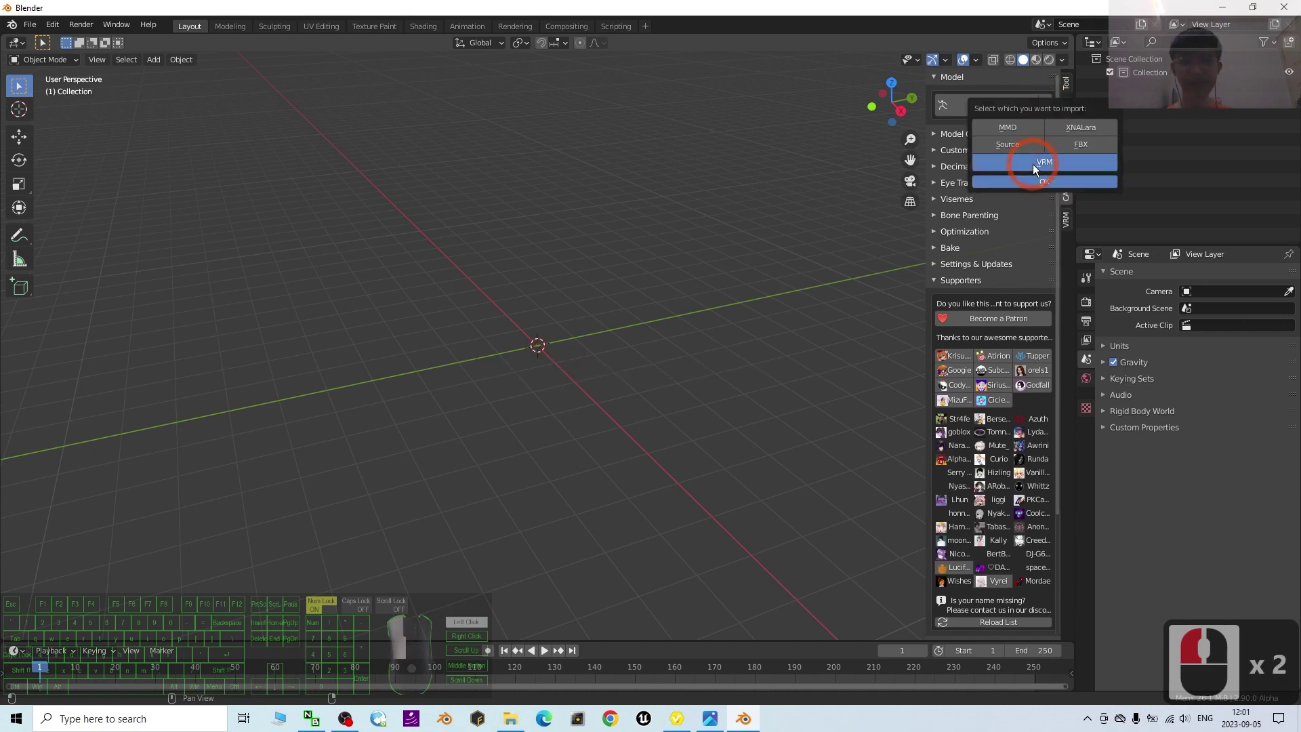
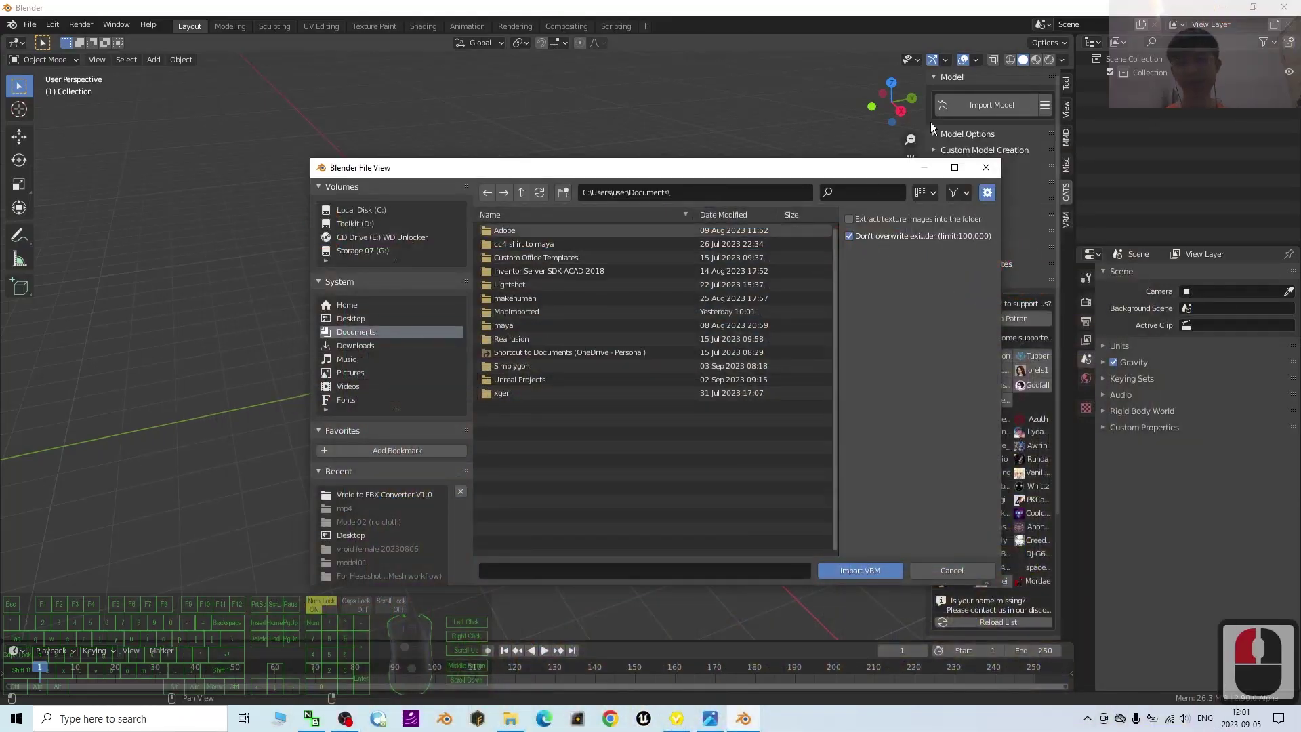
# - Reposition the Cats import file browser and look through its contents
pyautogui.moveTo(847, 179); pyautogui.dragTo(747, 154)
pyautogui.scroll(-3)
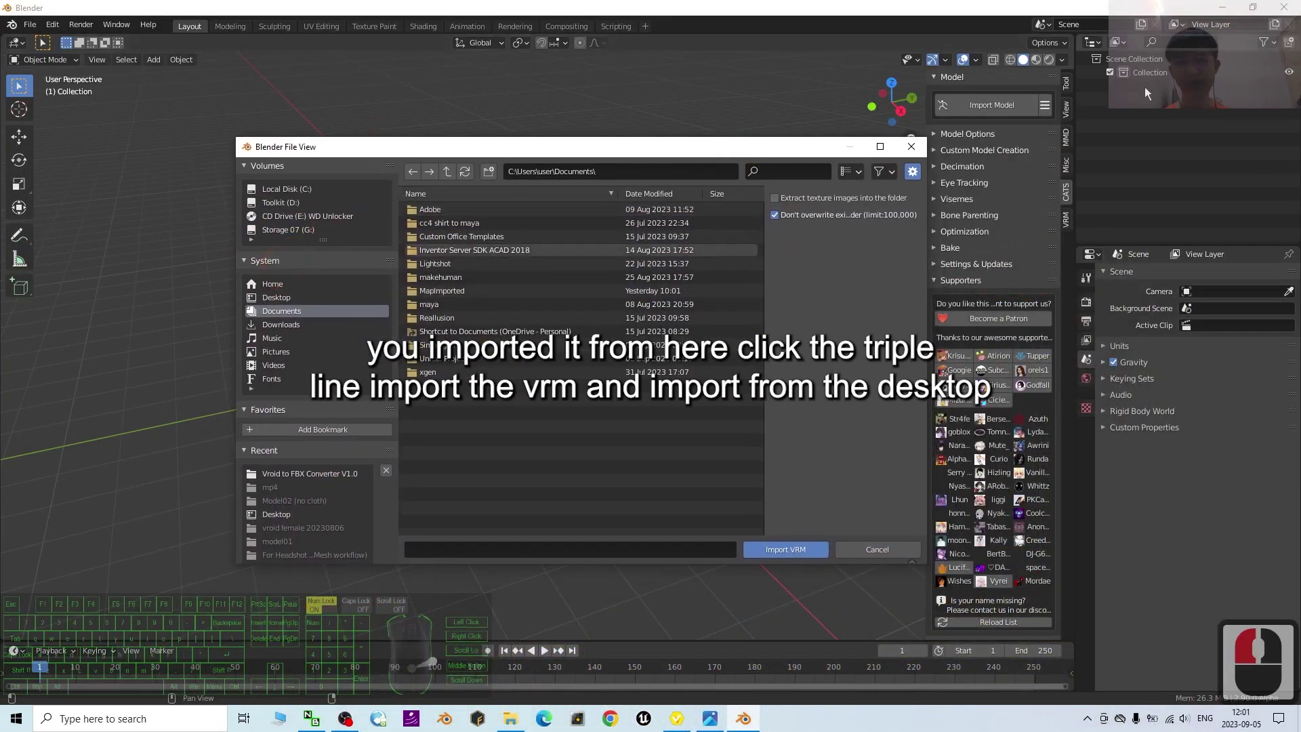
pyautogui.click(919, 167)
pyautogui.moveTo(916, 154); pyautogui.dragTo(961, 128)
# - Navigate to the Desktop and import the model.vrm avatar
pyautogui.click(1048, 111)
pyautogui.doubleClick(1066, 164)
pyautogui.click(356, 320)
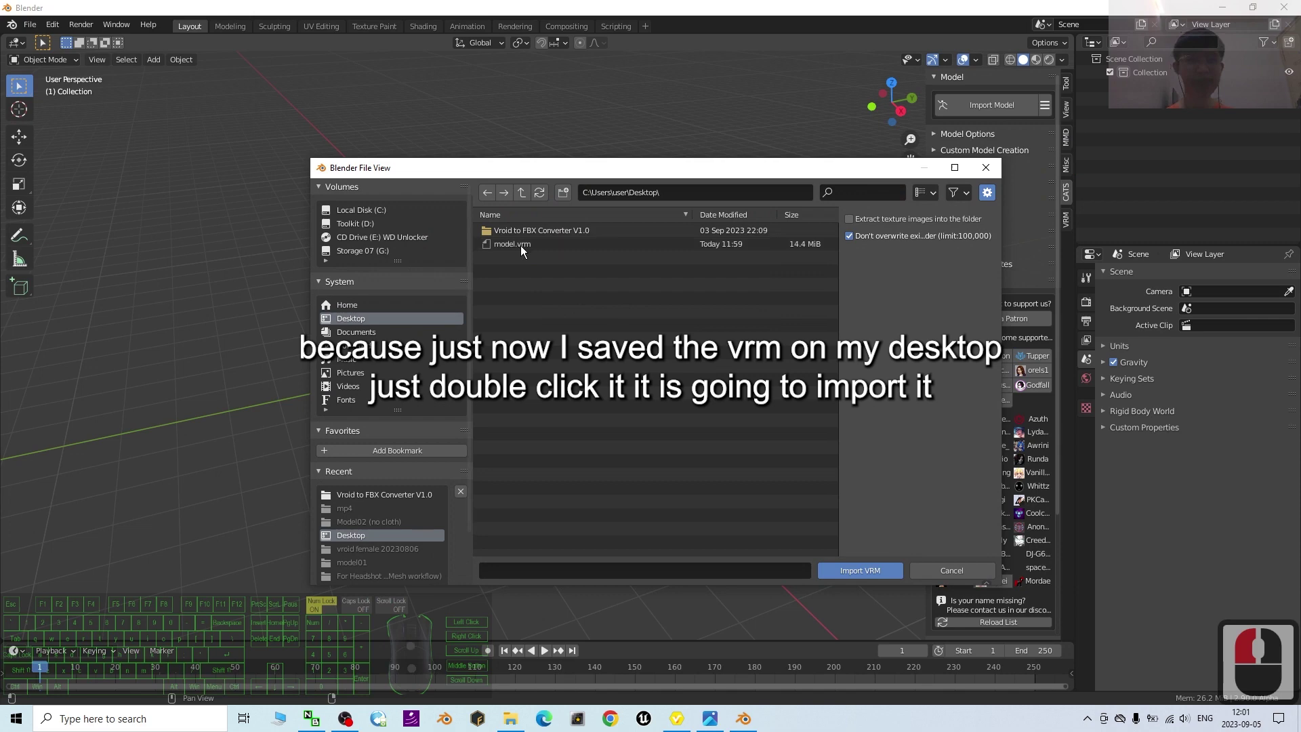
pyautogui.doubleClick(510, 253)
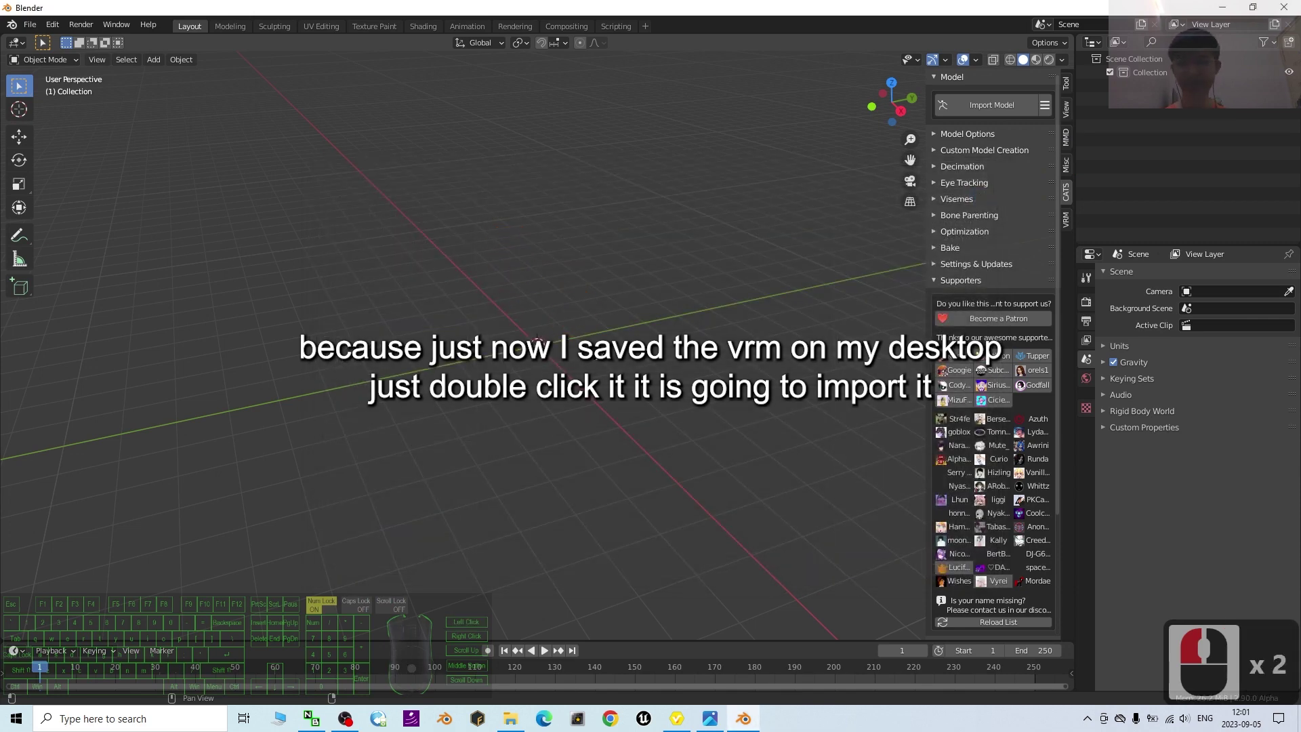
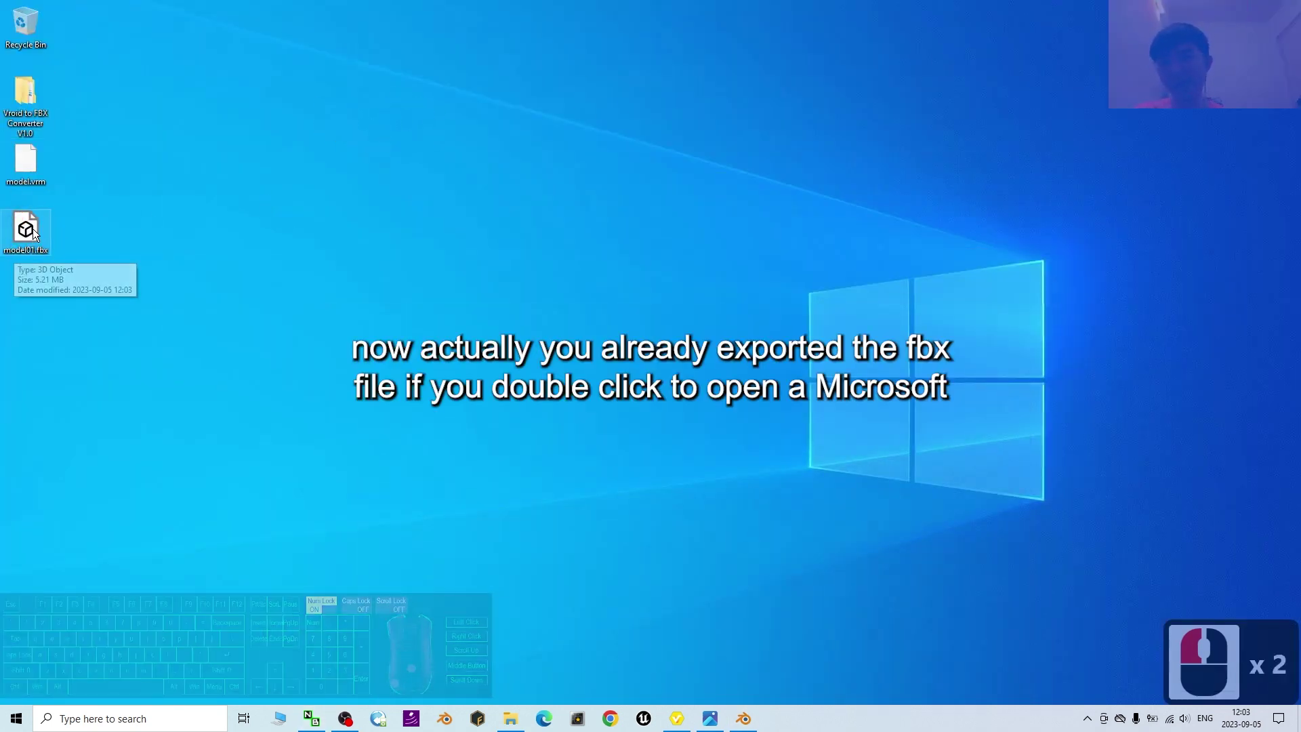
# - Open model01.fbx from the desktop in 3D Viewer to preview the exported avatar
pyautogui.click(25, 240)
pyautogui.doubleClick(45, 227)
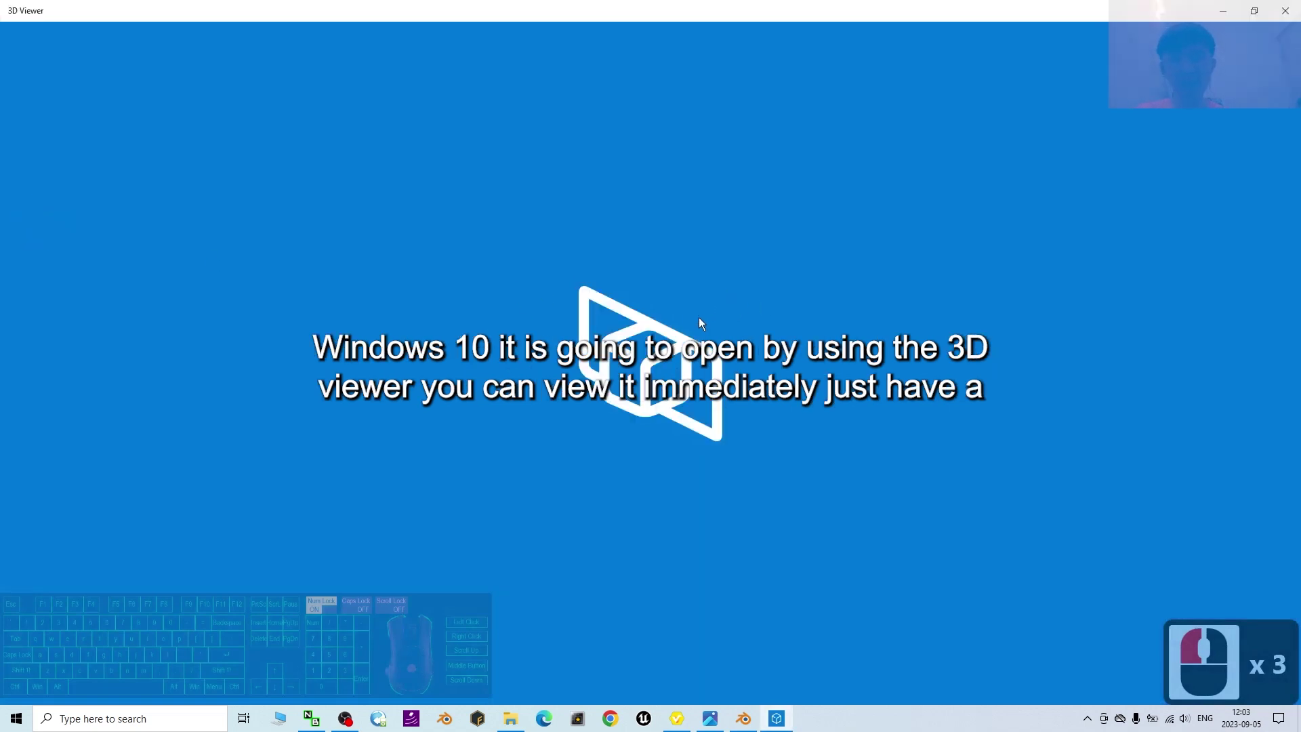
pyautogui.click(121, 29)
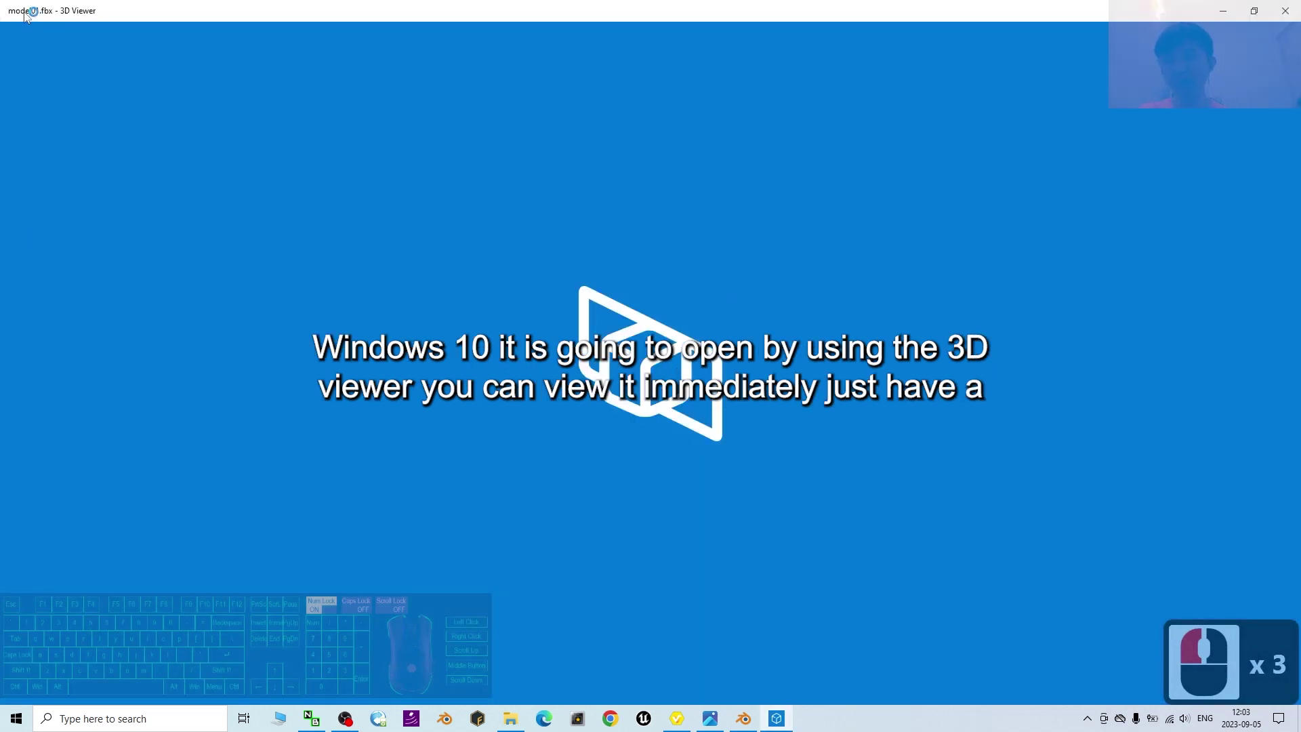
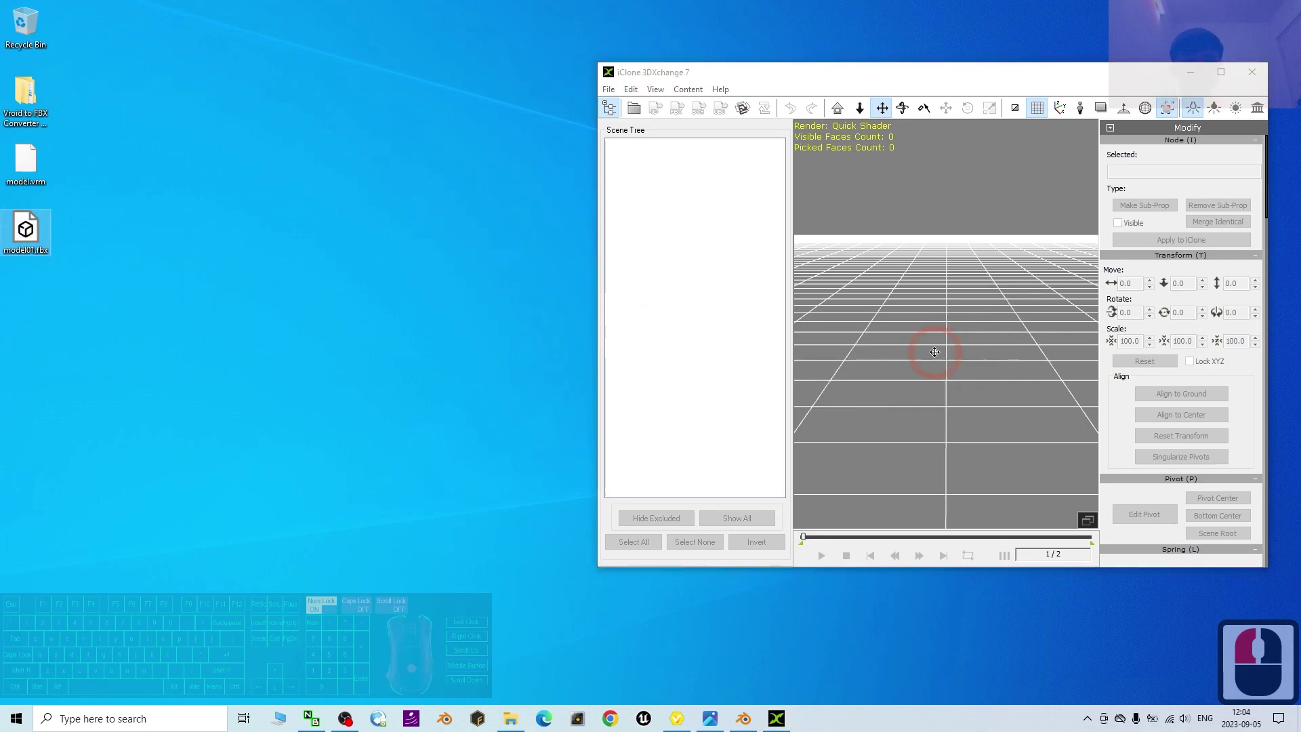
# - Drag model01.fbx into 3DXchange and import it with default FBX settings
pyautogui.click(1012, 83)
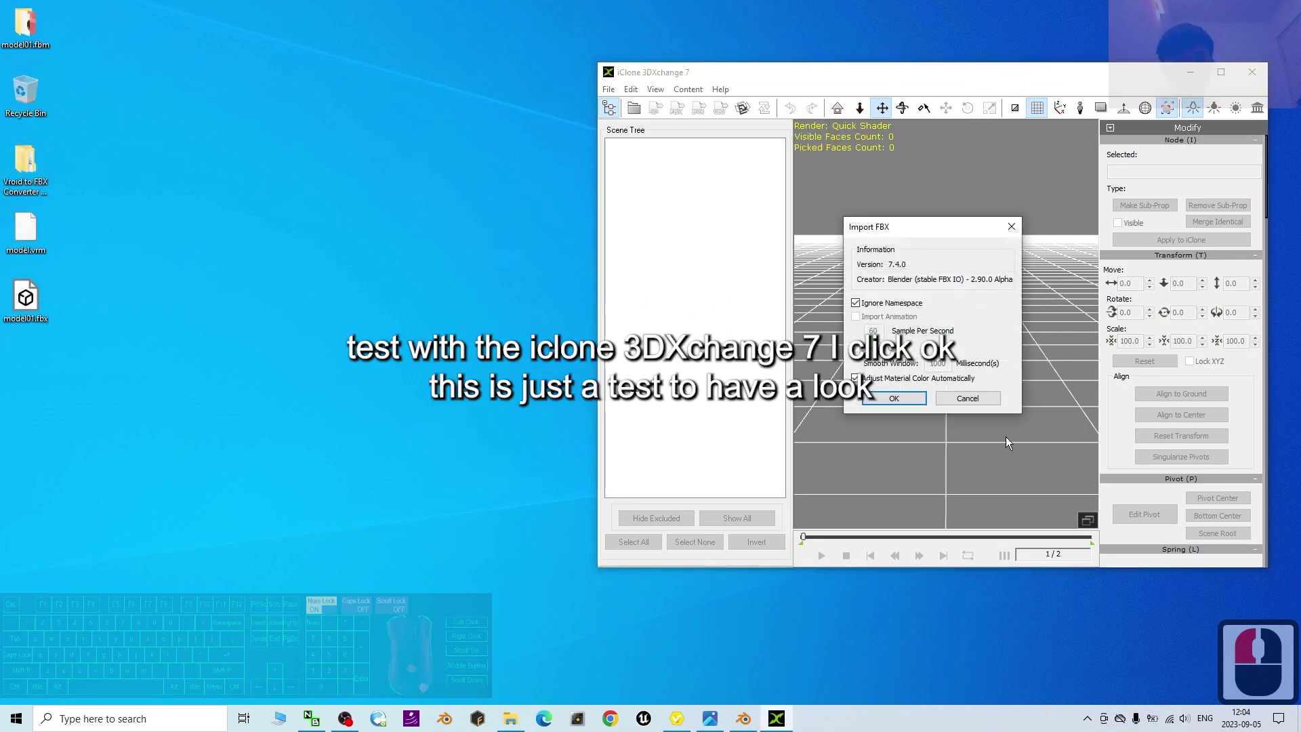
pyautogui.moveTo(899, 409); pyautogui.dragTo(996, 77)
pyautogui.moveTo(1033, 357); pyautogui.dragTo(1016, 115)
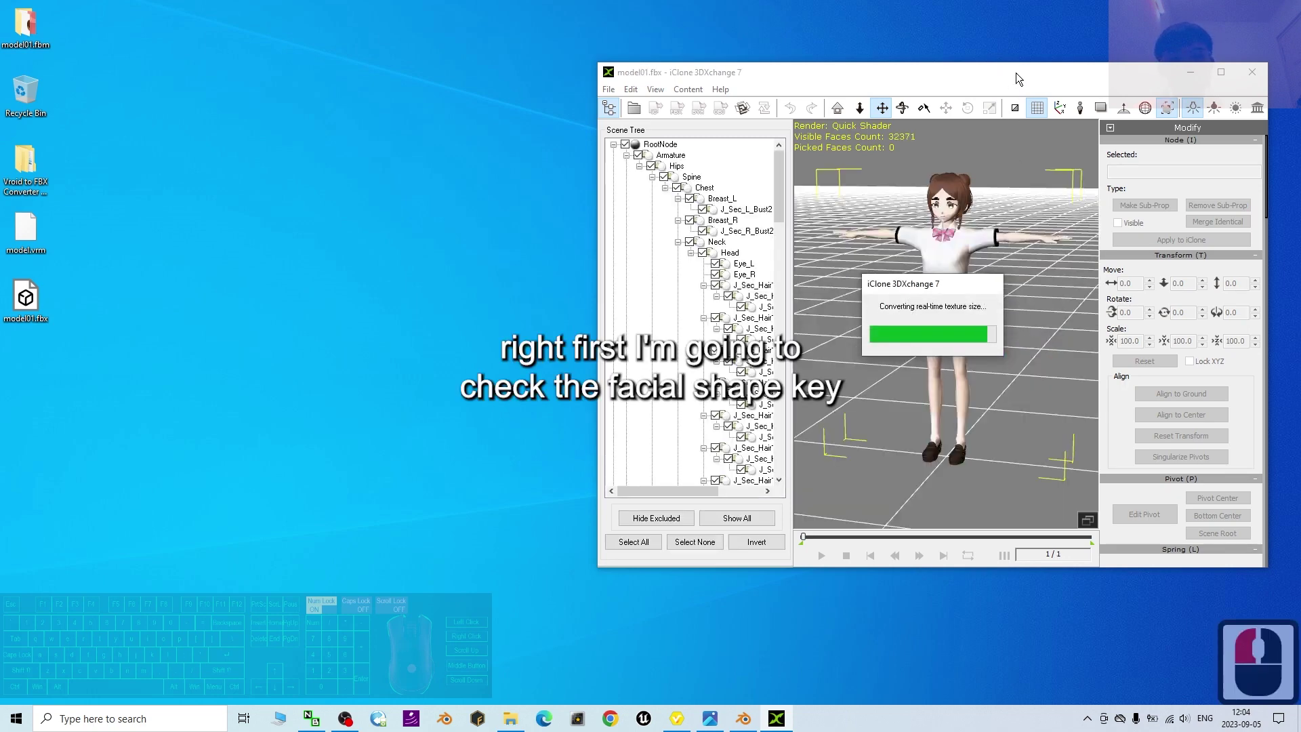
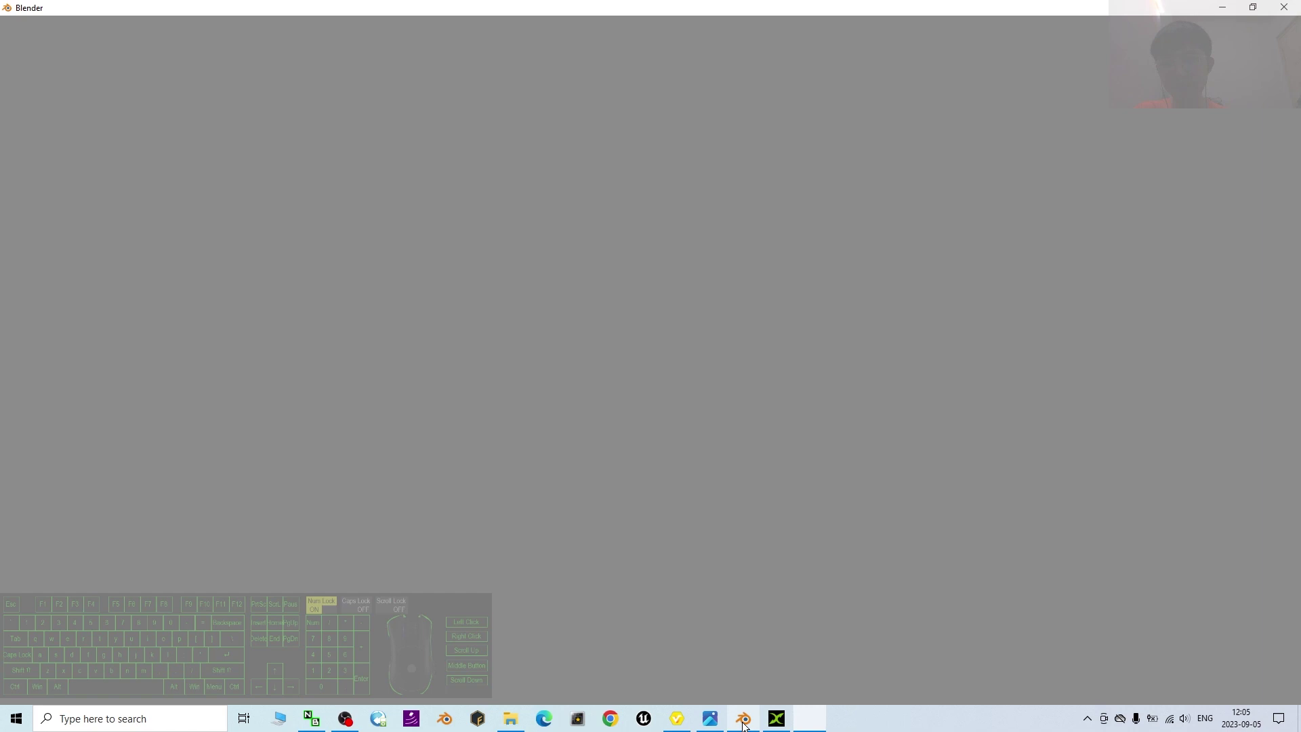
# - Start the FBX import via File > Import and browse to the Desktop for model01.fbx
pyautogui.click(649, 110)
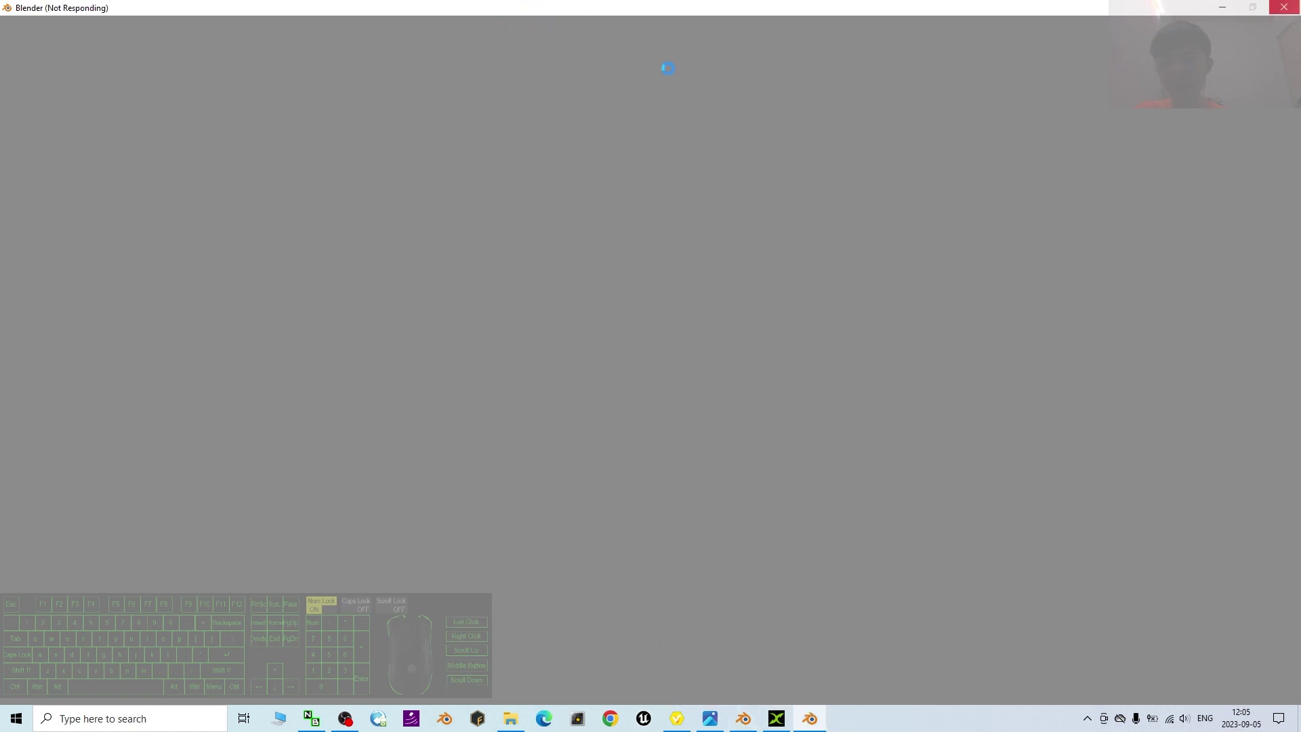
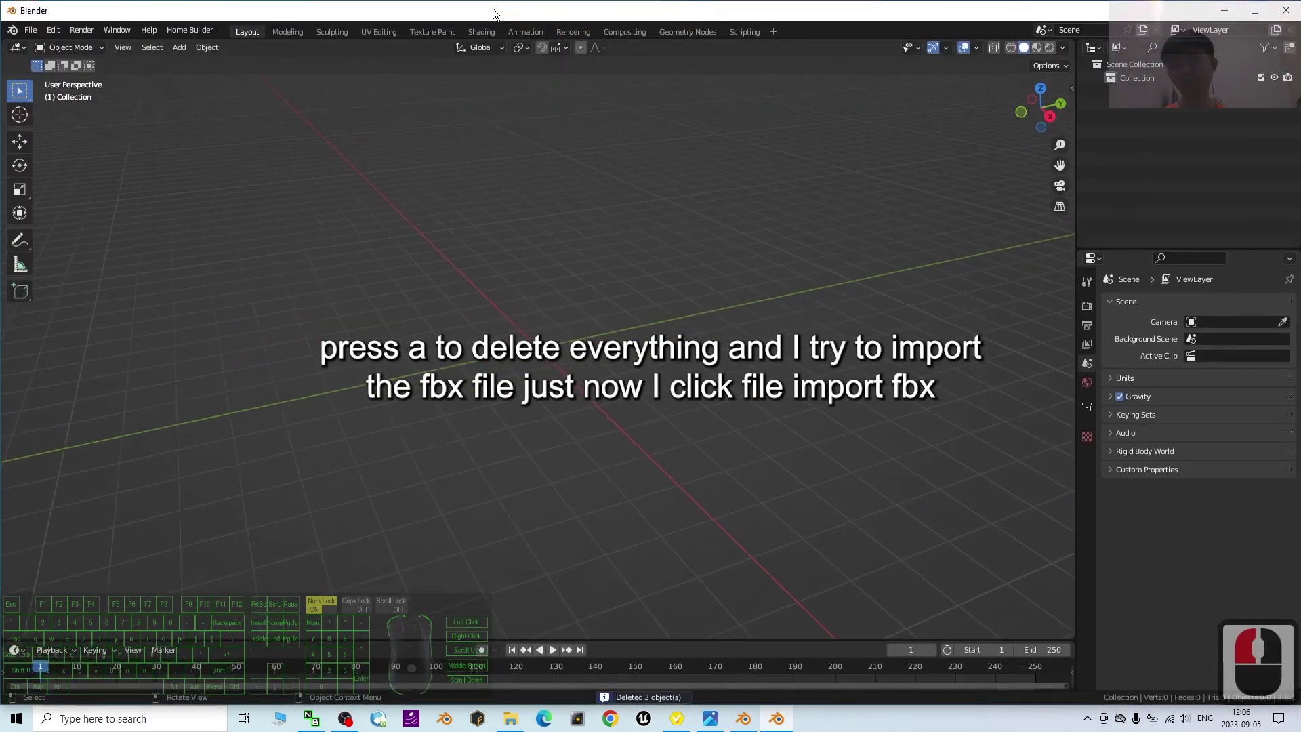
pyautogui.doubleClick(518, 15)
pyautogui.click(205, 51)
pyautogui.click(205, 42)
pyautogui.click(231, 217)
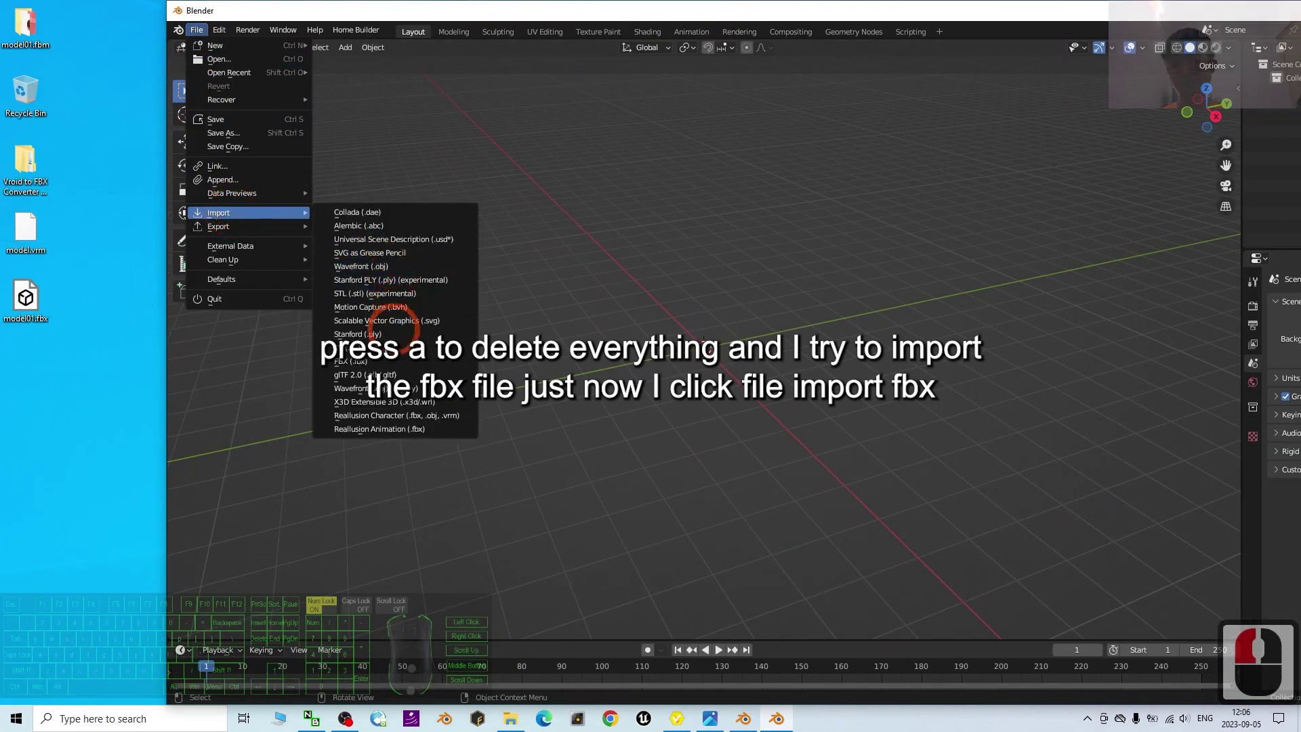
pyautogui.click(386, 364)
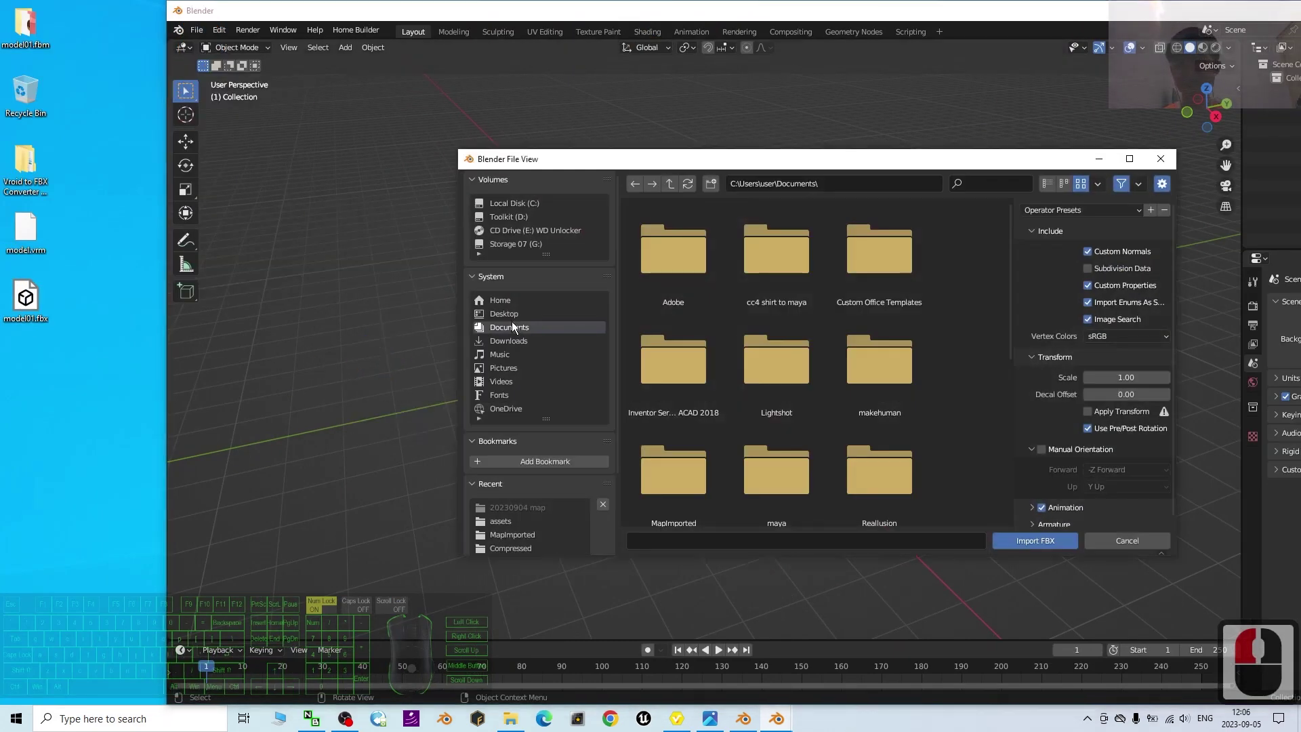
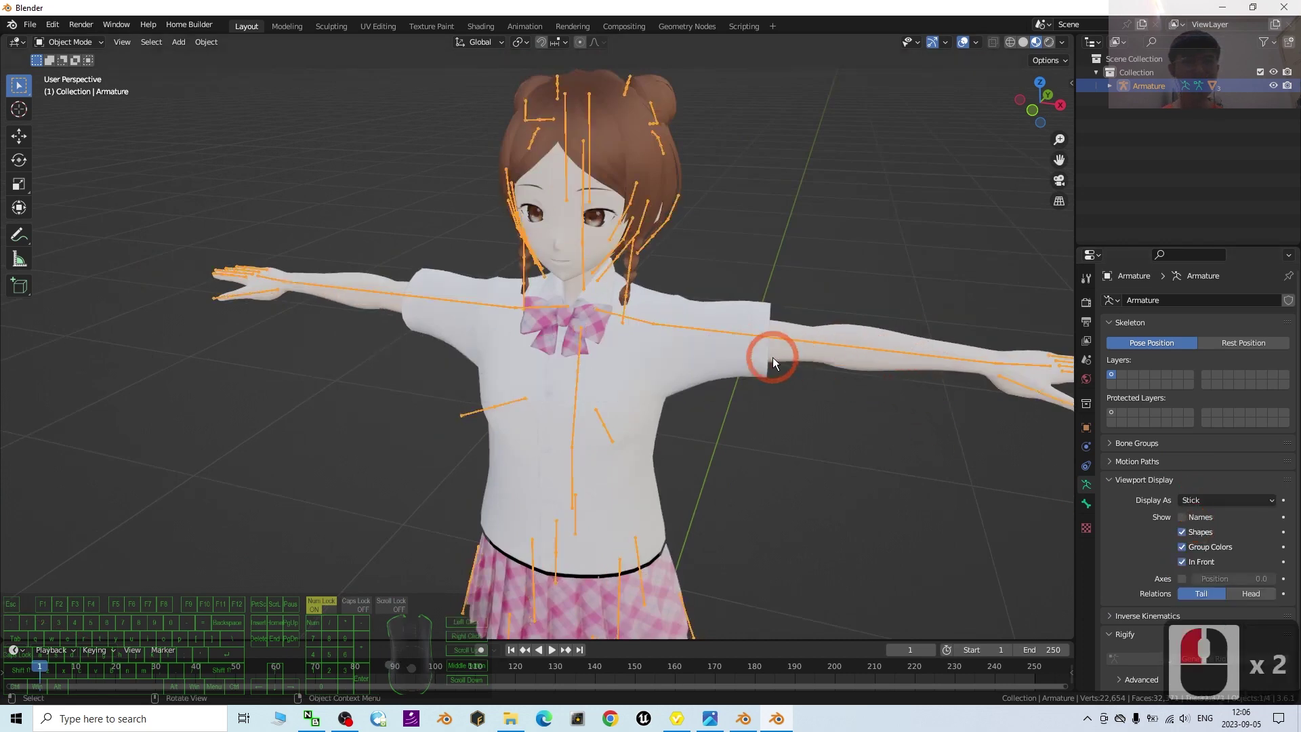
# - Select the avatar's body mesh and return to Object Mode after posing
pyautogui.click(775, 346)
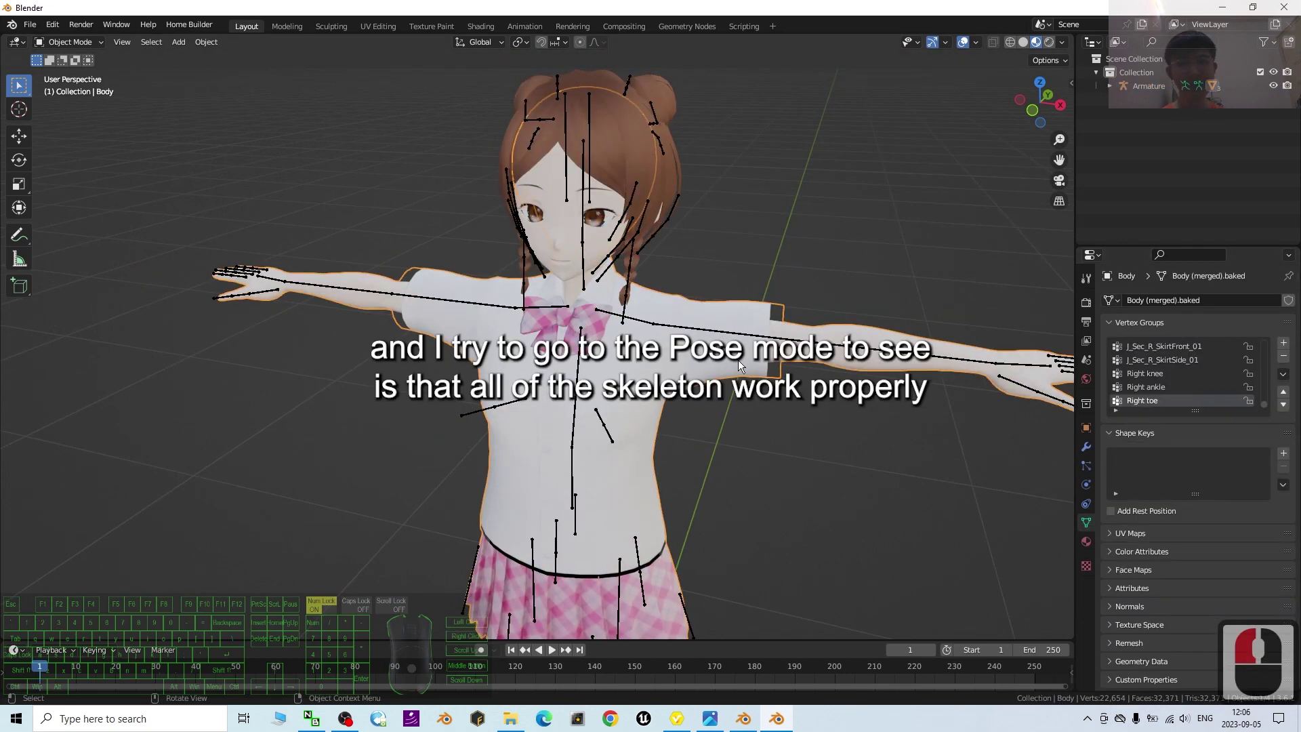
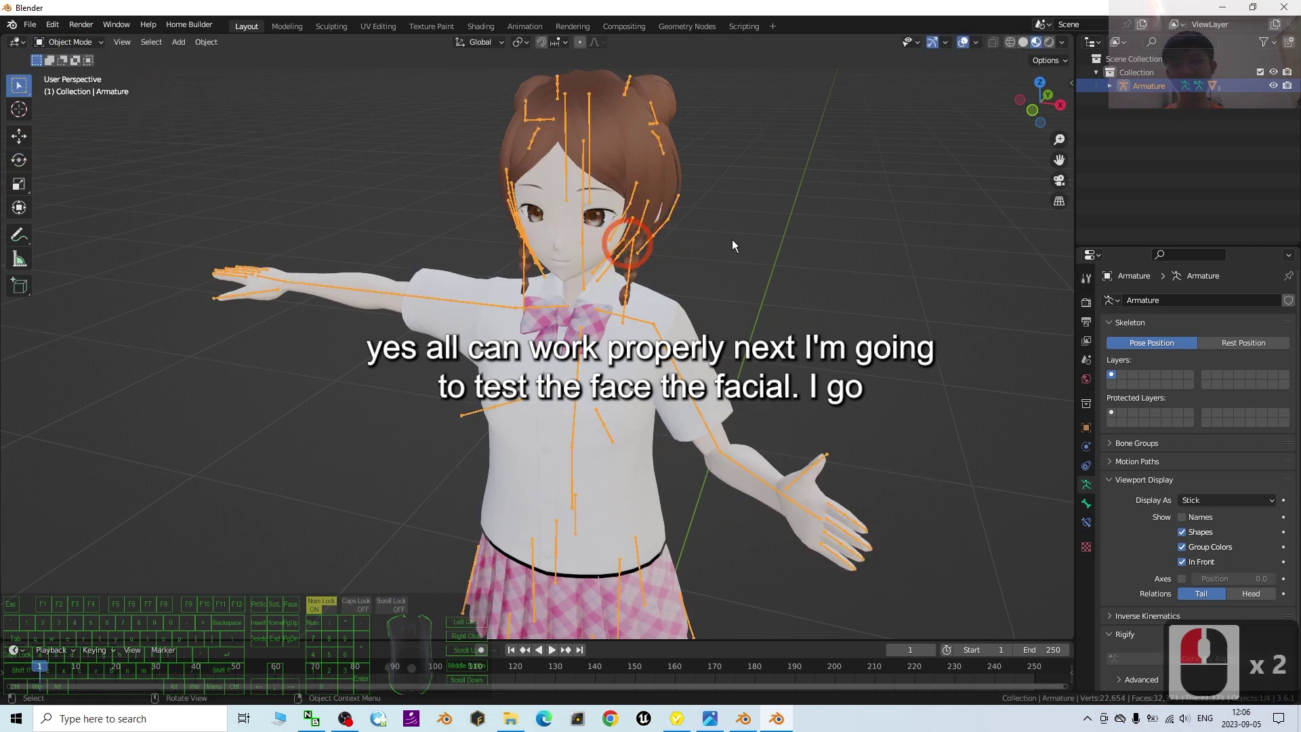
pyautogui.click(765, 256)
pyautogui.click(570, 233)
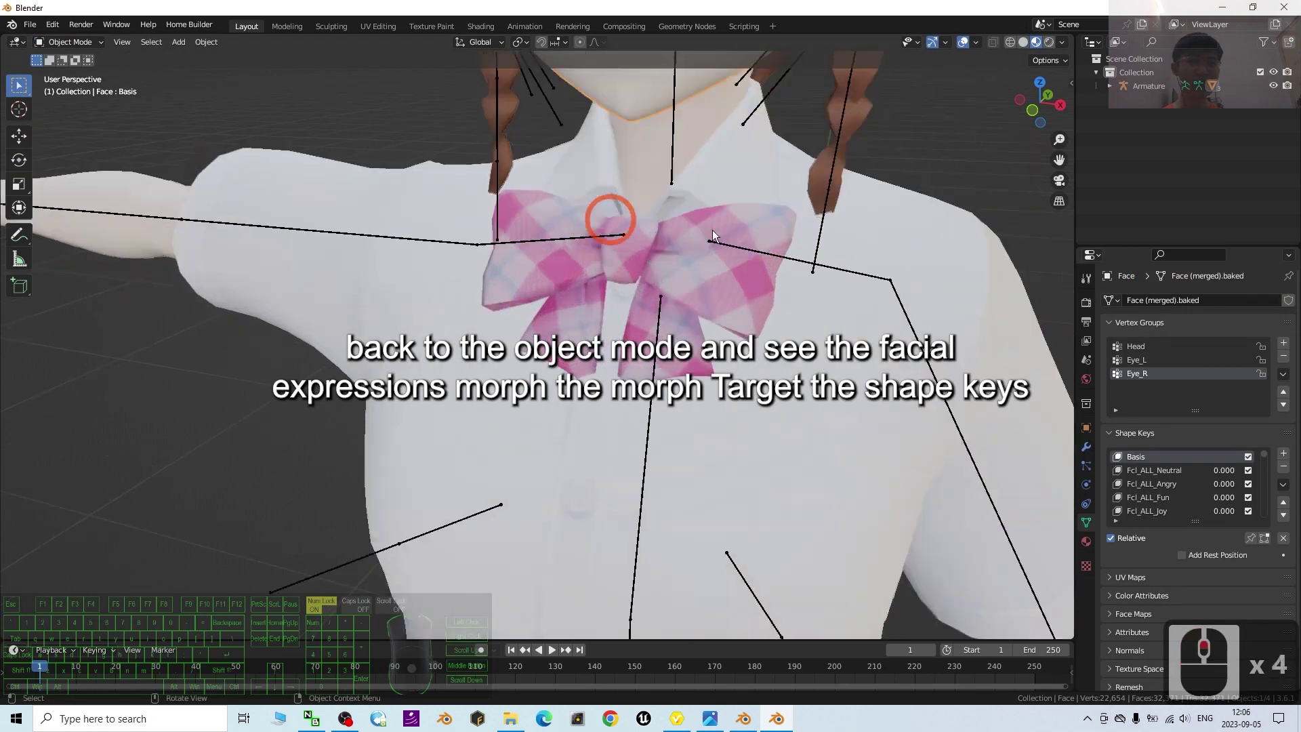
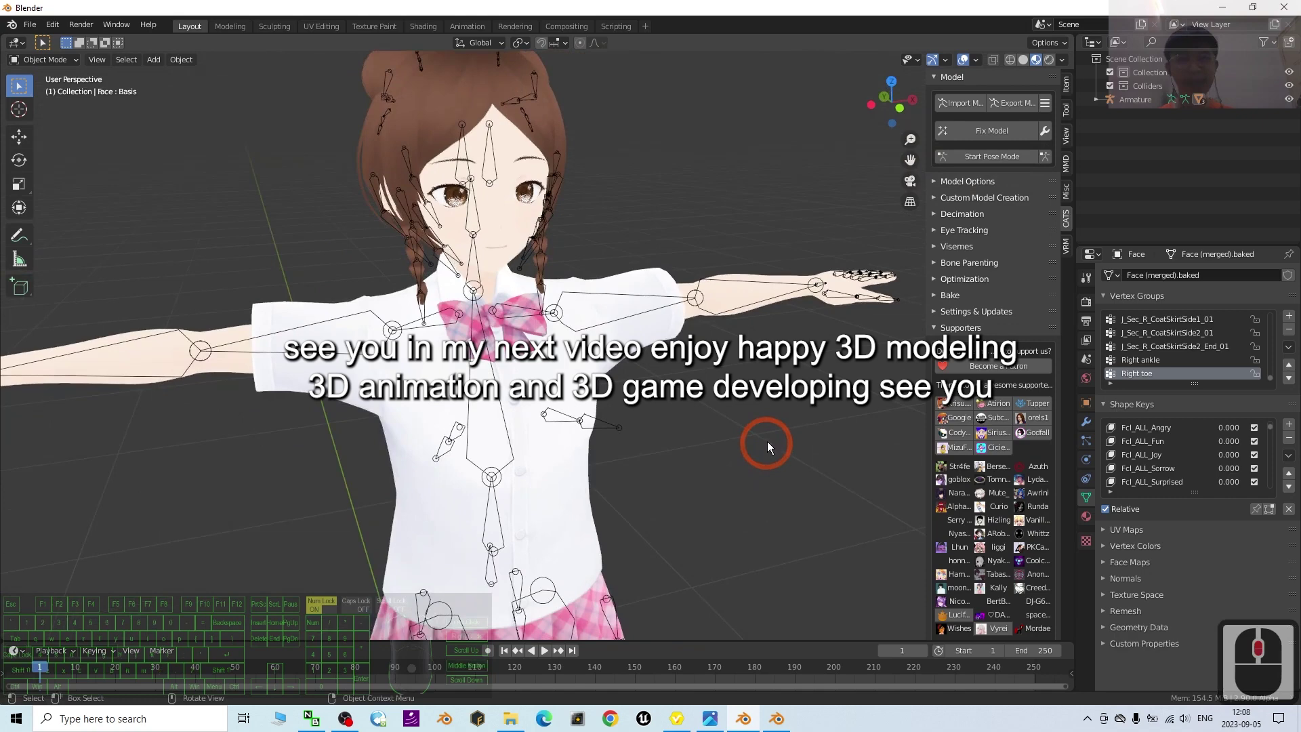
pyautogui.moveTo(768, 403); pyautogui.dragTo(396, 690)
pyautogui.moveTo(396, 691); pyautogui.dragTo(362, 721)
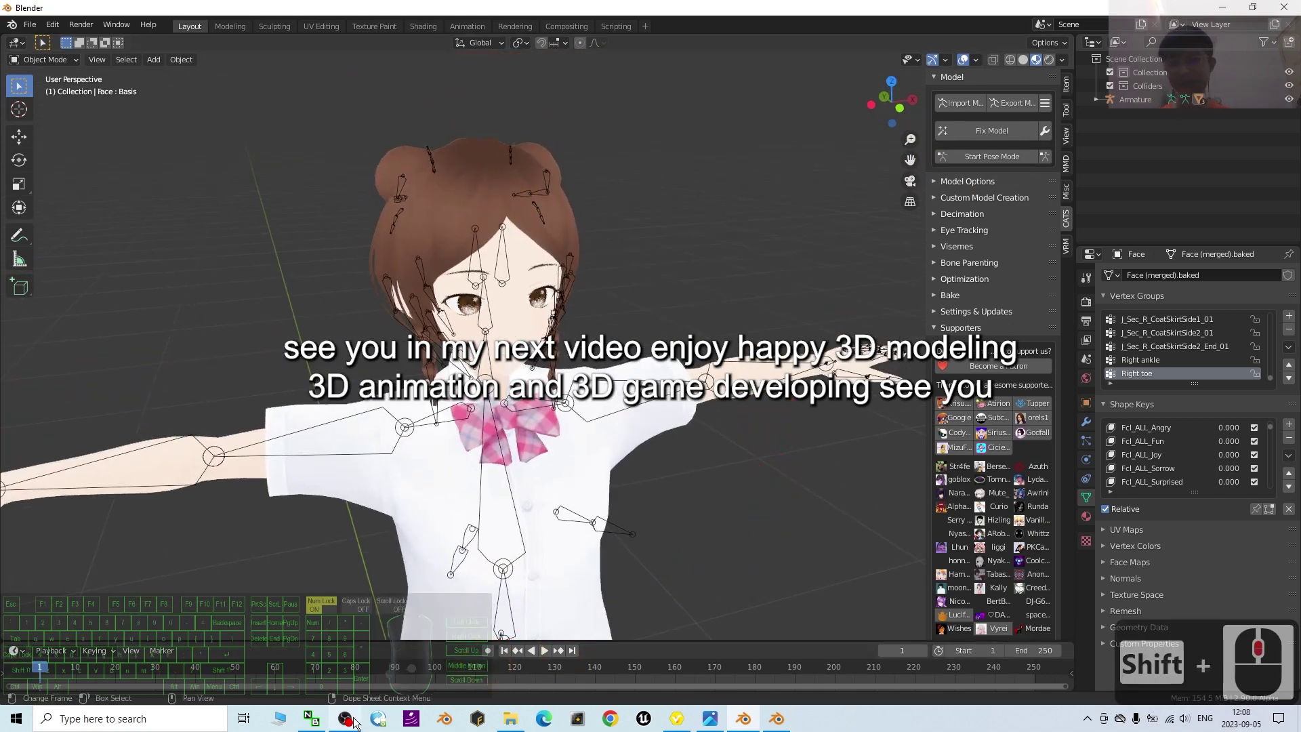